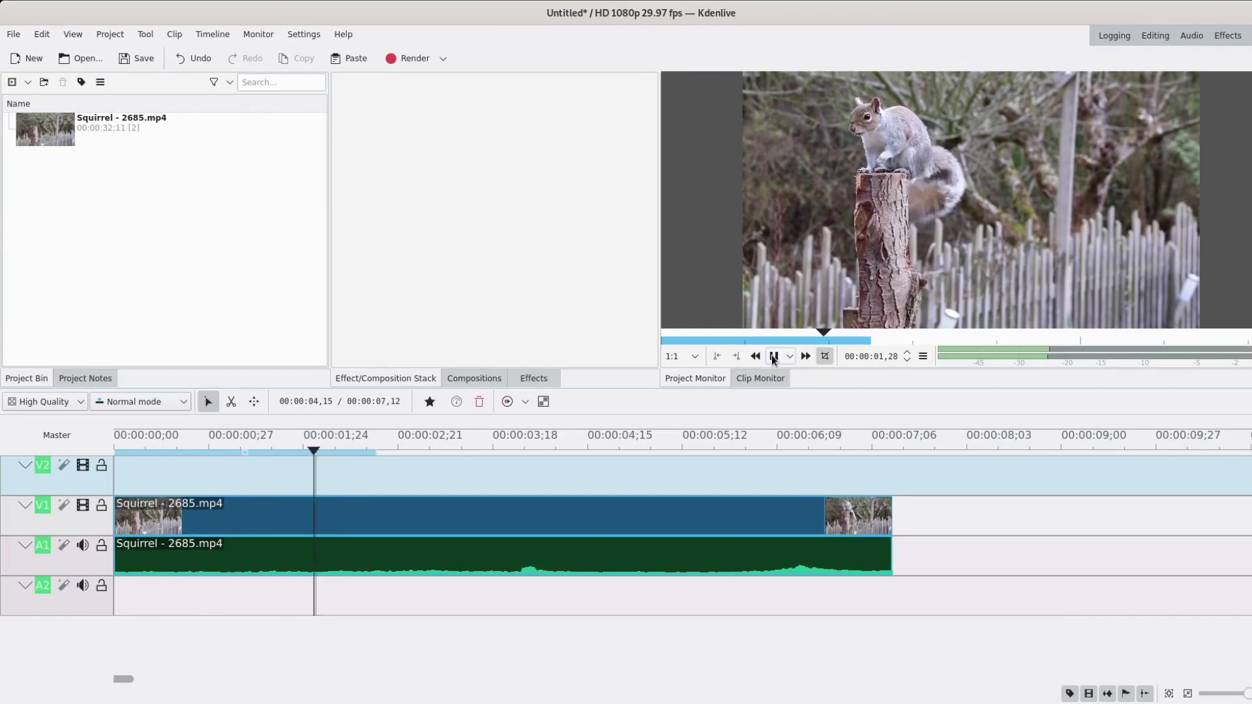
# Step: Stop playback and start a new title clip from the Project menu over the squirrel frame
pyautogui.click(775, 359)
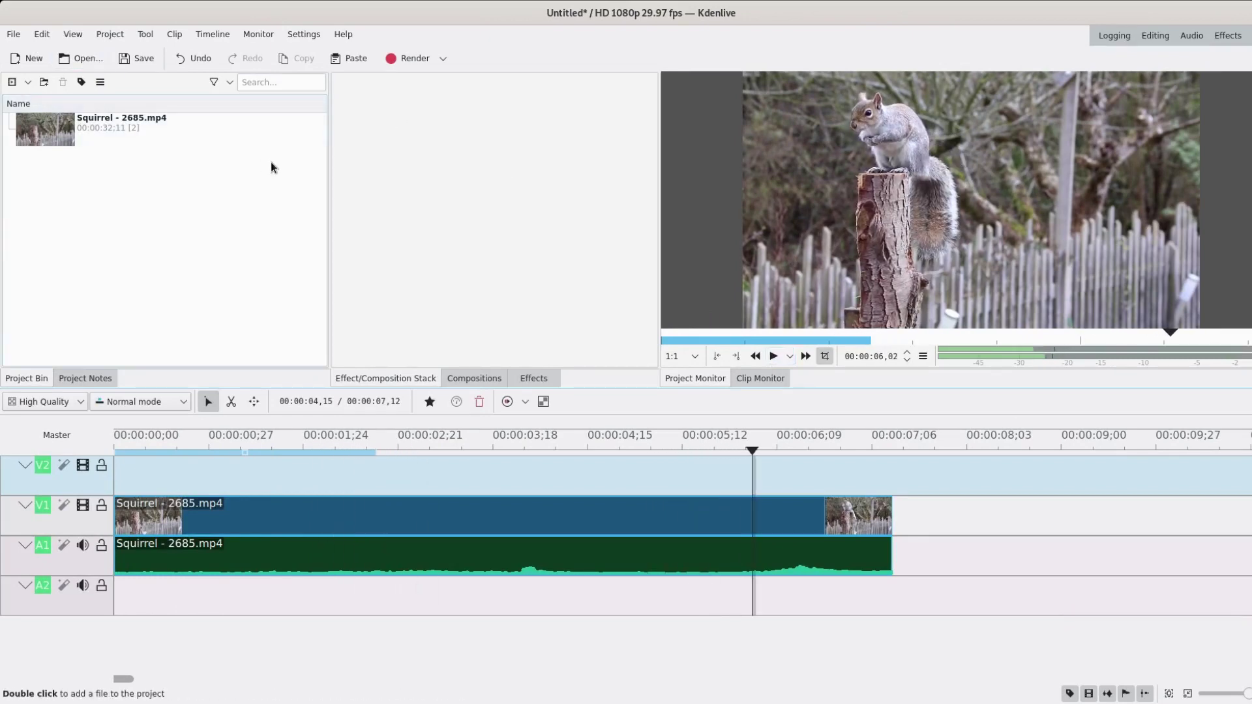
pyautogui.click(125, 41)
pyautogui.click(168, 106)
# Step: Draw the green circle-and-line callout and place the resulting Title clip on track V2 above the footage
pyautogui.moveTo(229, 183); pyautogui.dragTo(527, 329)
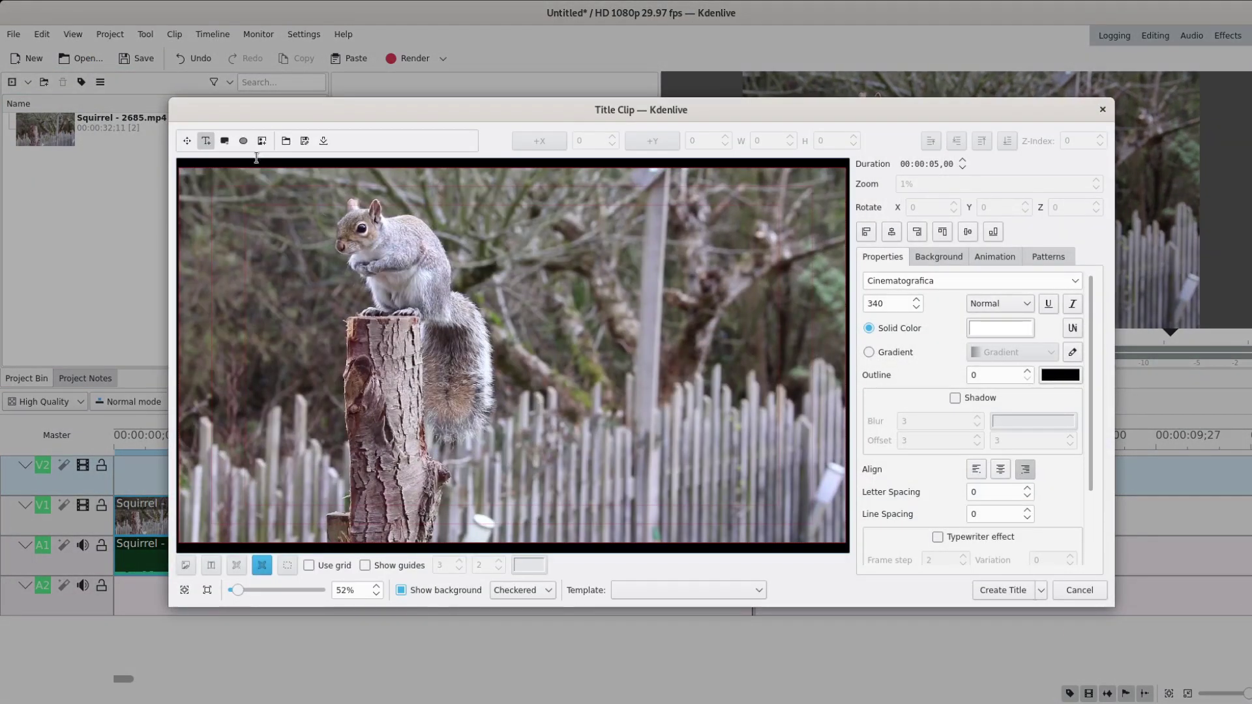
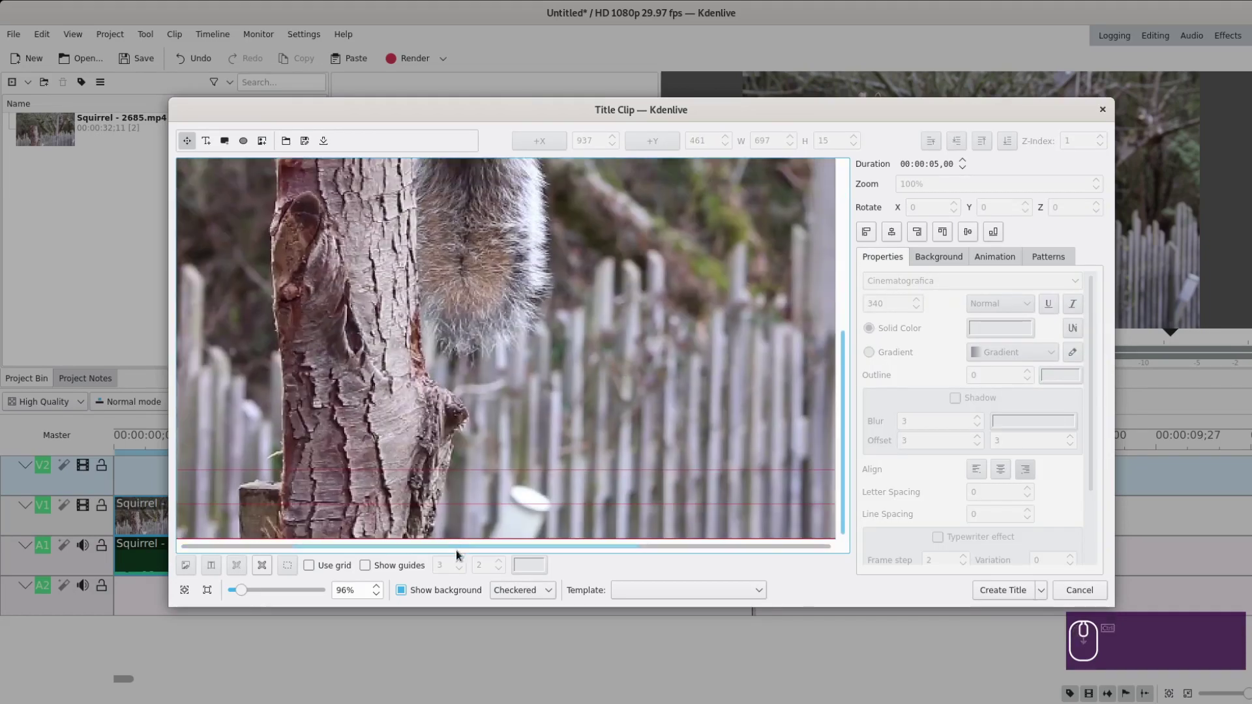
pyautogui.moveTo(60, 134); pyautogui.dragTo(320, 487)
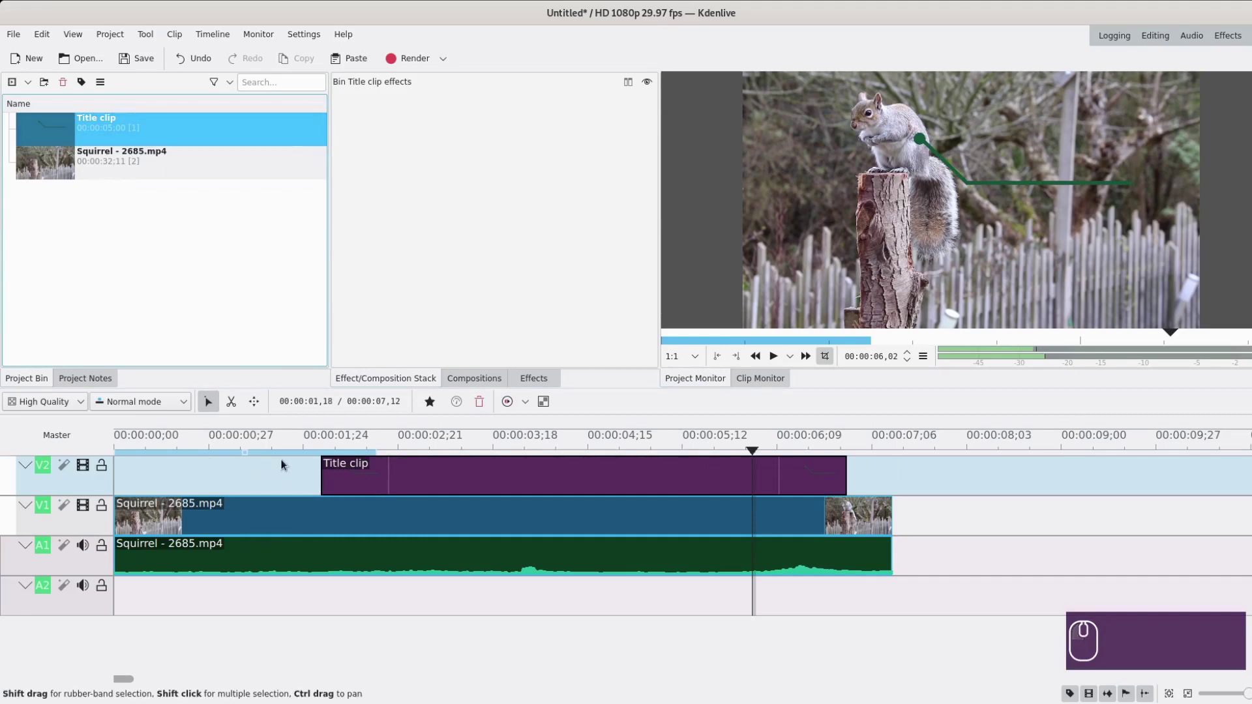
pyautogui.click(486, 600)
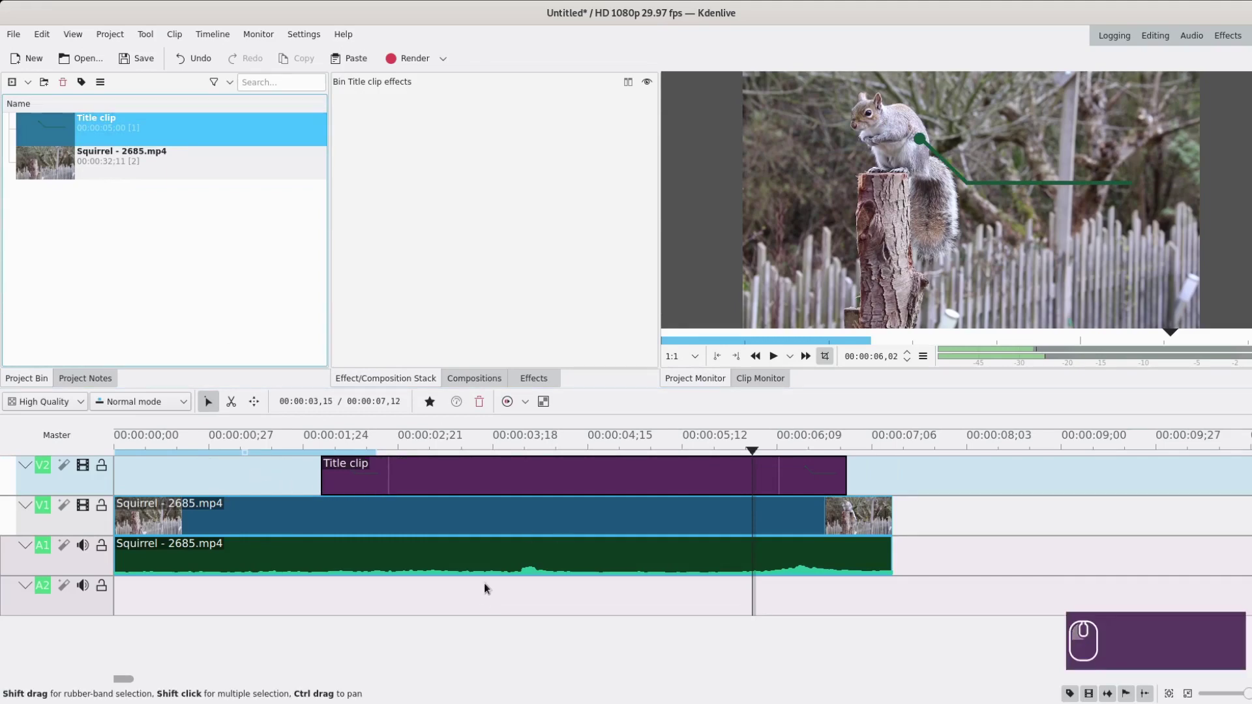
pyautogui.doubleClick(478, 603)
# Step: Create a SQUIRREL title at size 262 with letter spacing 17, positioned just above the callout line
pyautogui.press('ctrl+t')
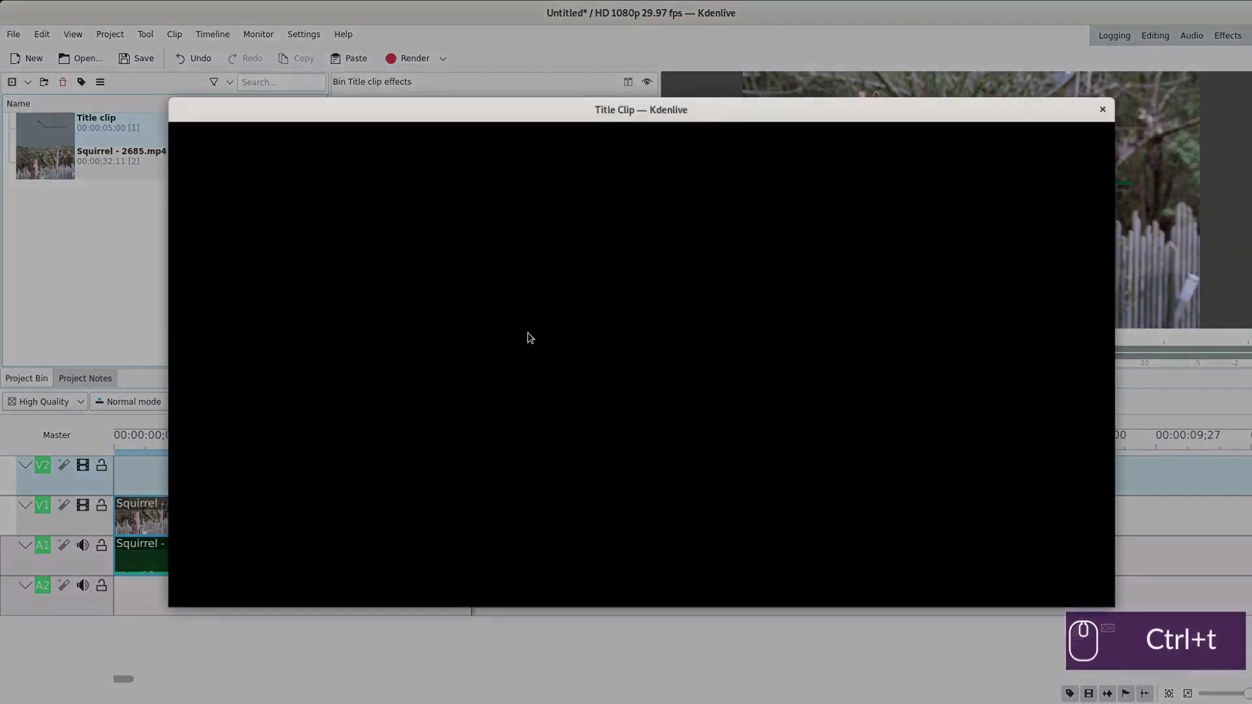
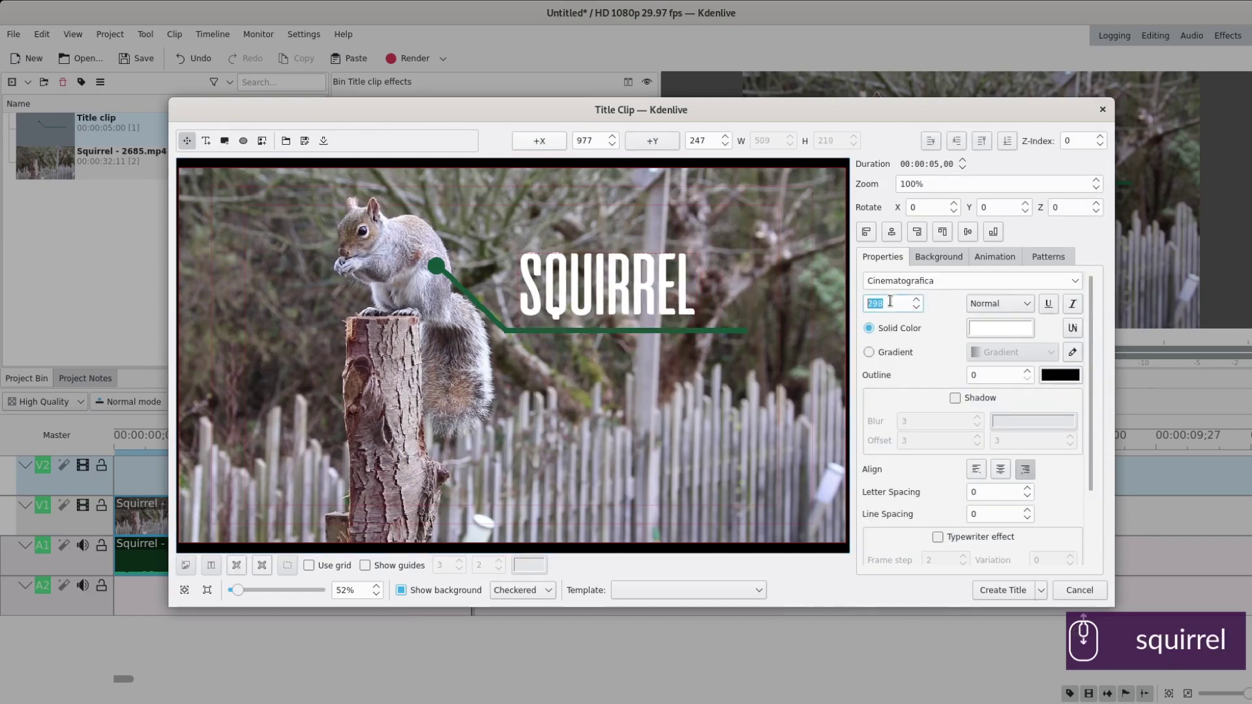
pyautogui.scroll(-3)
pyautogui.scroll(-3)
pyautogui.scroll(3)
pyautogui.click(694, 204)
pyautogui.moveTo(654, 280); pyautogui.dragTo(1000, 577)
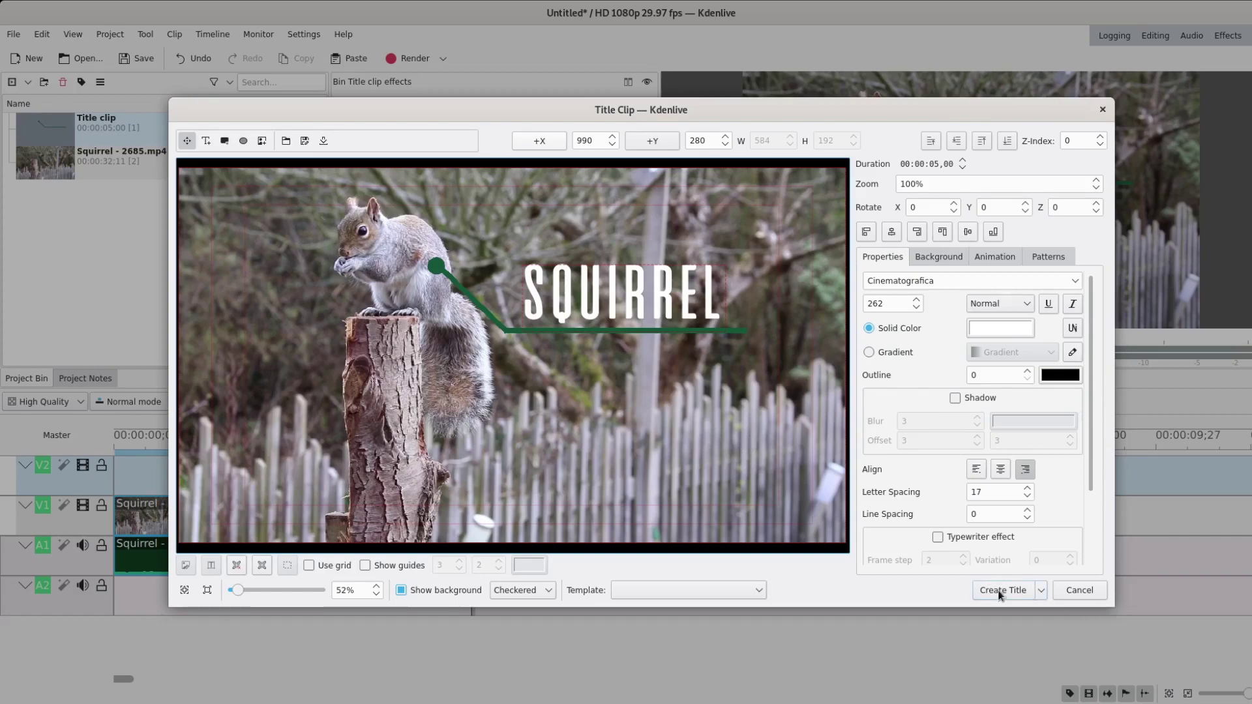
pyautogui.click(1003, 593)
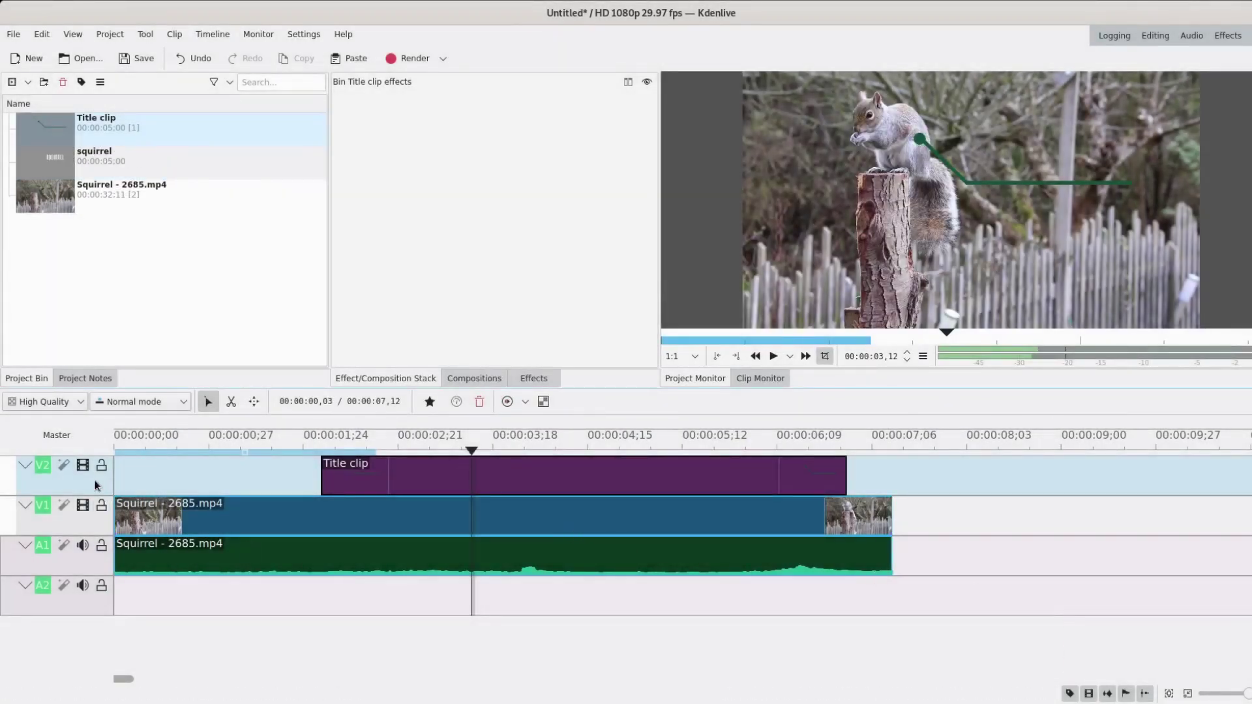
# Step: Add video track V3, put the squirrel title on it and shift the callout clip earlier on V2
pyautogui.click(891, 566)
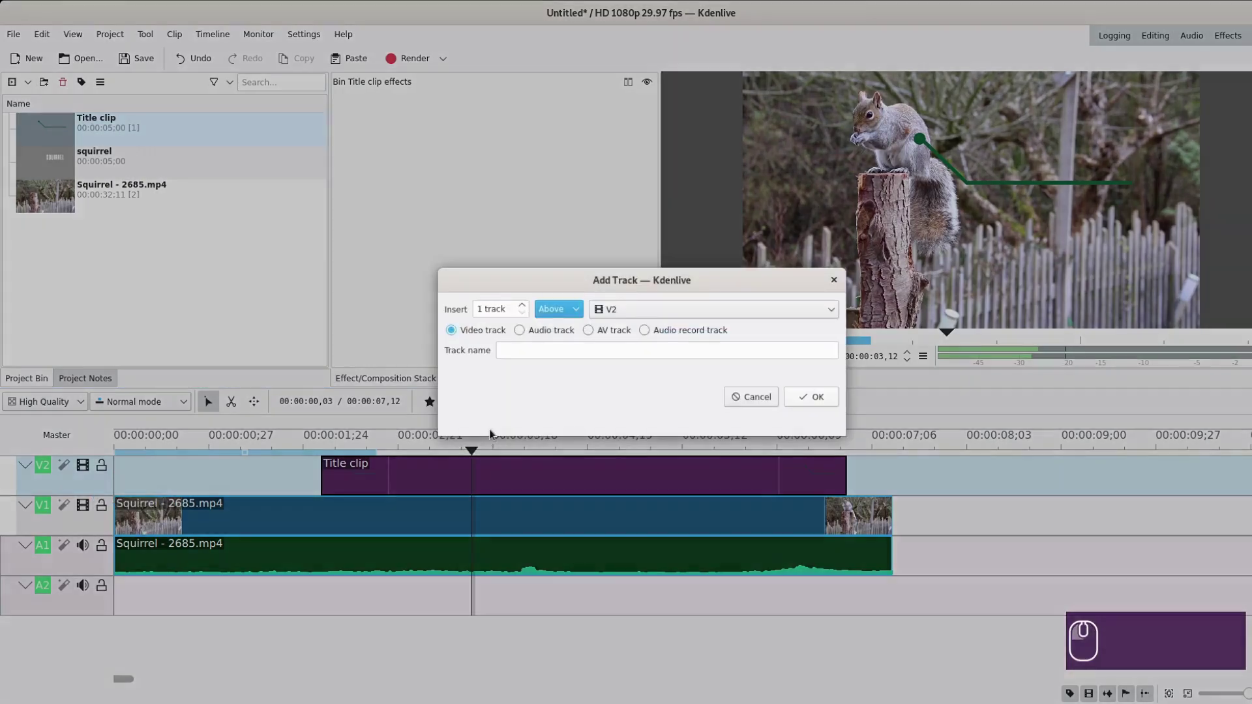
pyautogui.click(812, 399)
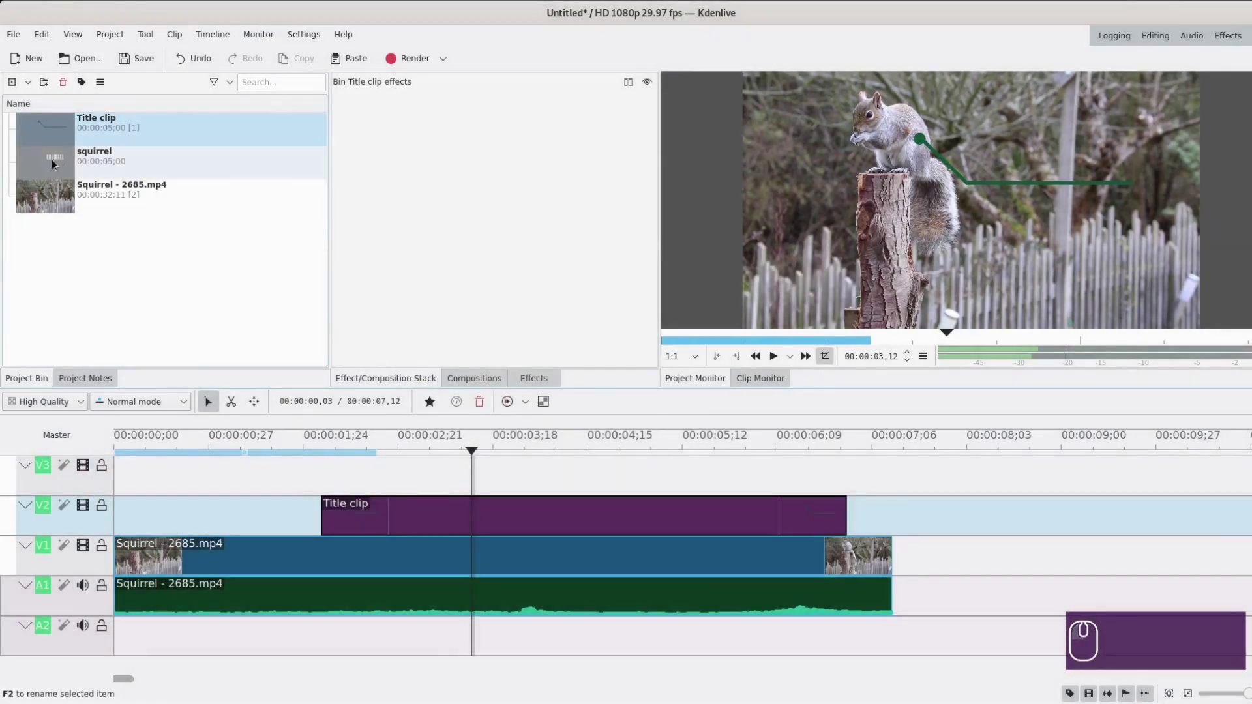
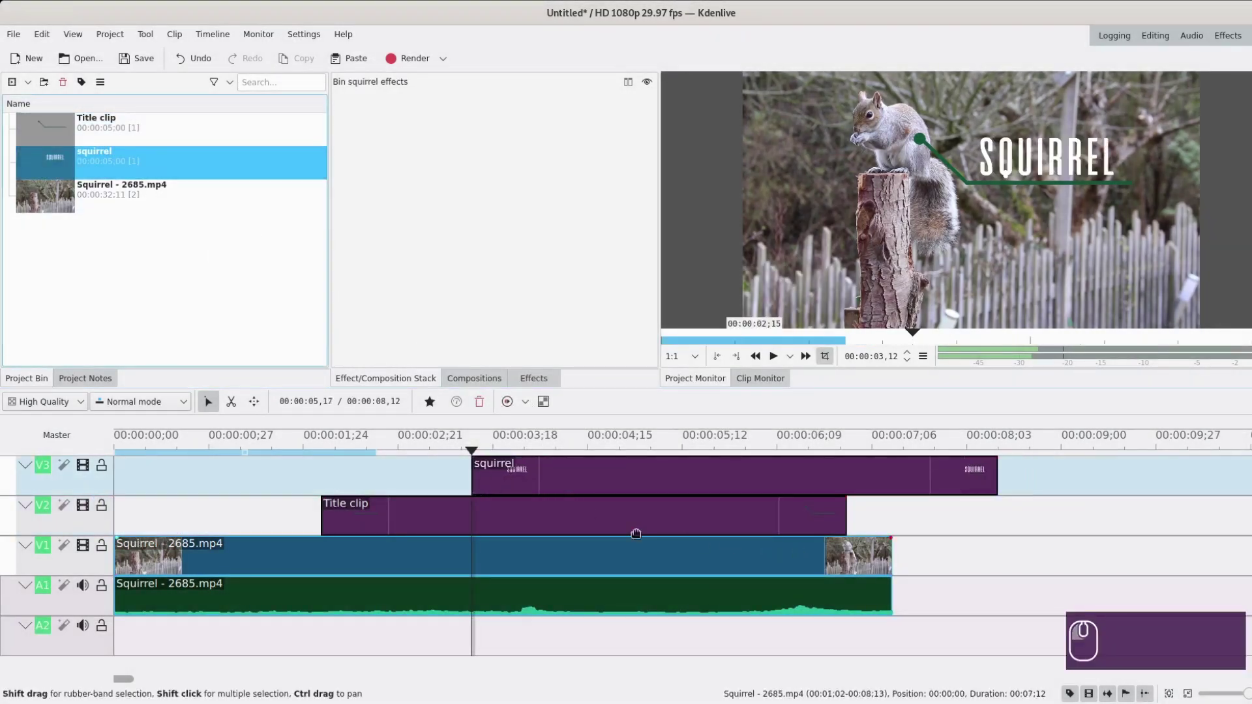
pyautogui.click(235, 492)
pyautogui.moveTo(239, 488); pyautogui.dragTo(314, 474)
pyautogui.click(327, 480)
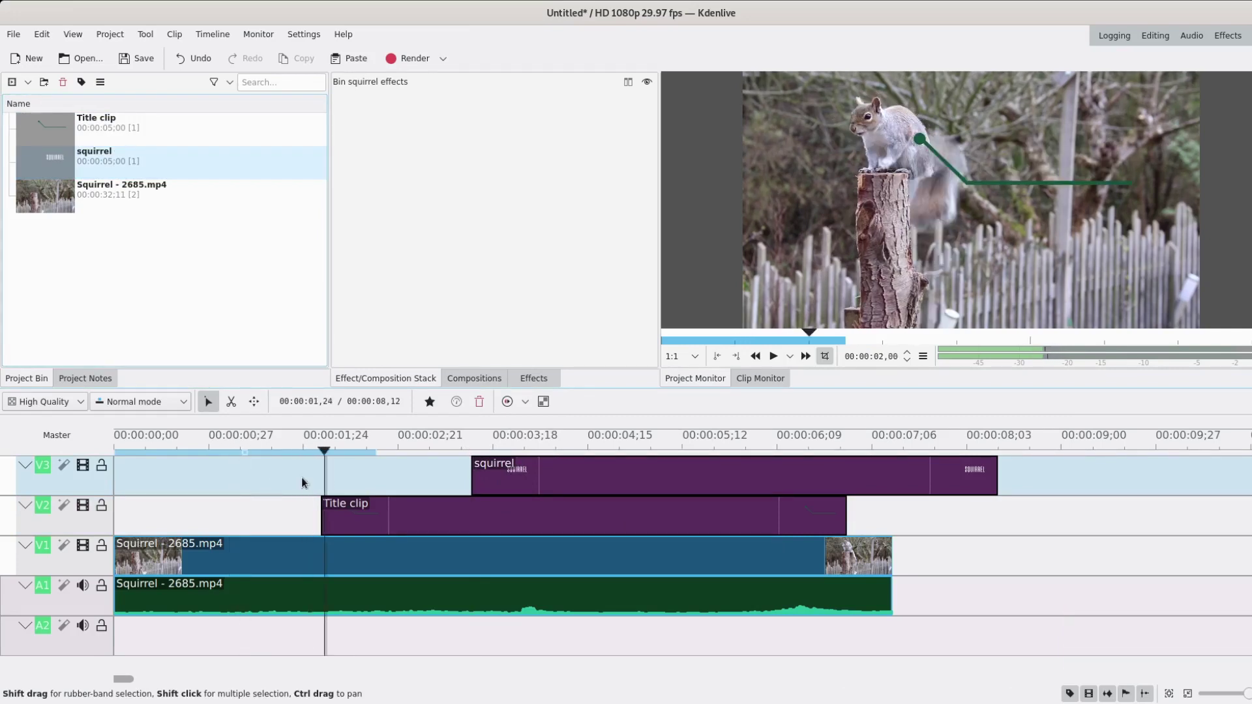
pyautogui.click(298, 482)
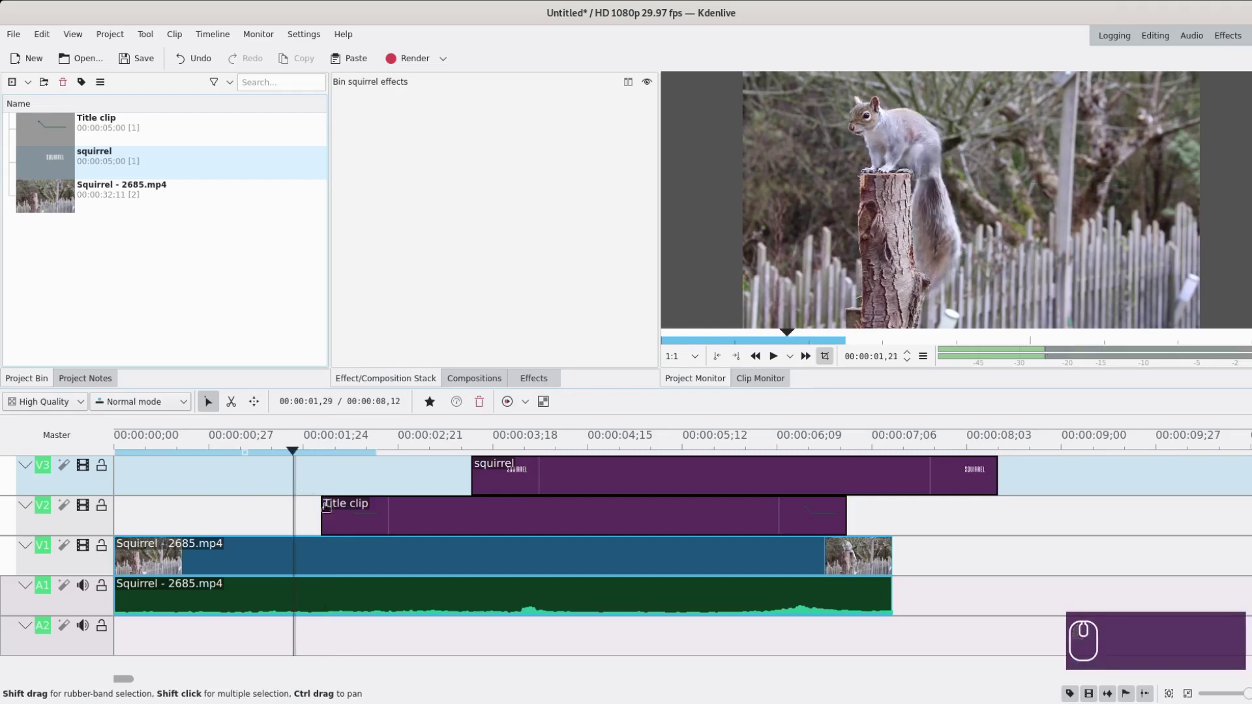
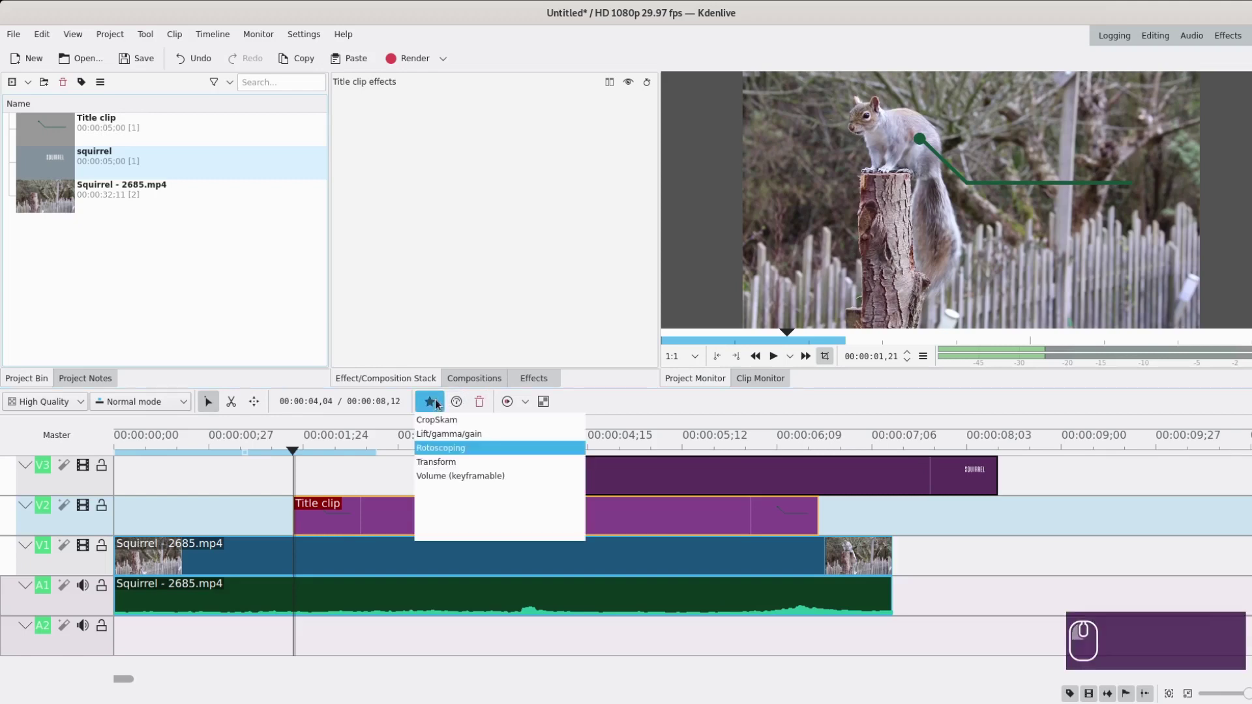
# Step: Apply Rotoscoping to the callout clip with a small diamond mask around the green dot, Alpha Operation Minimum
pyautogui.click(449, 450)
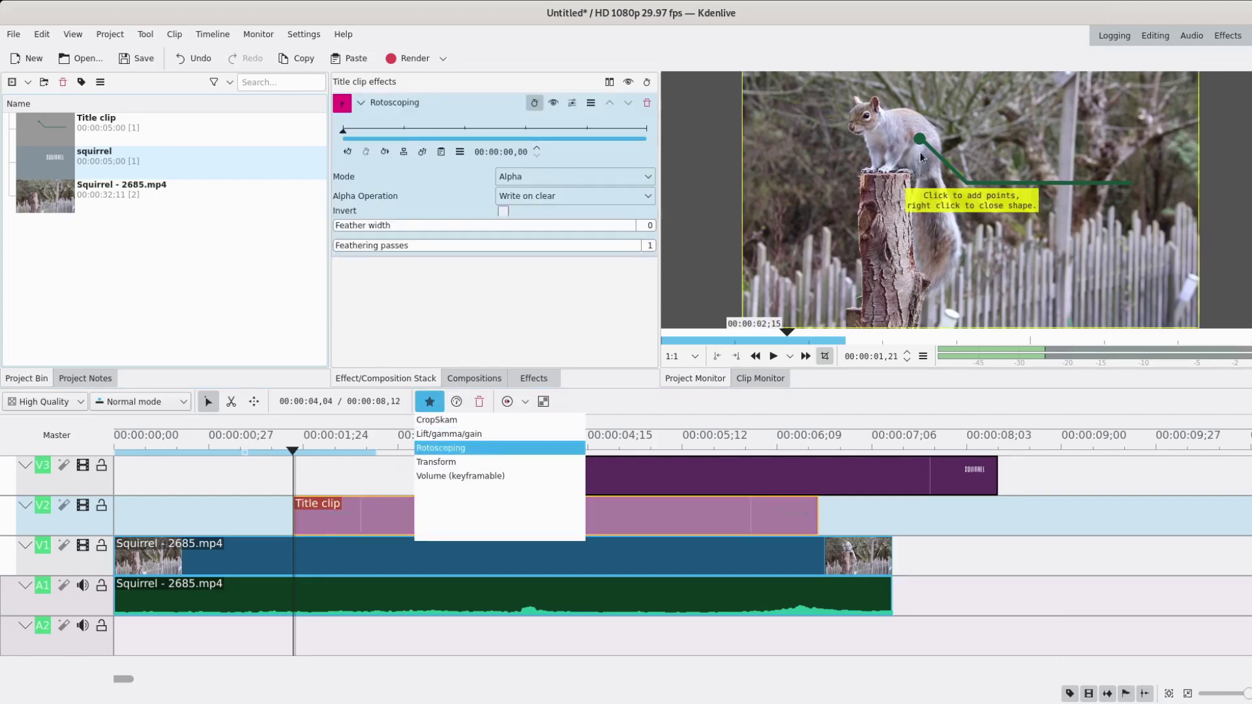
pyautogui.click(433, 399)
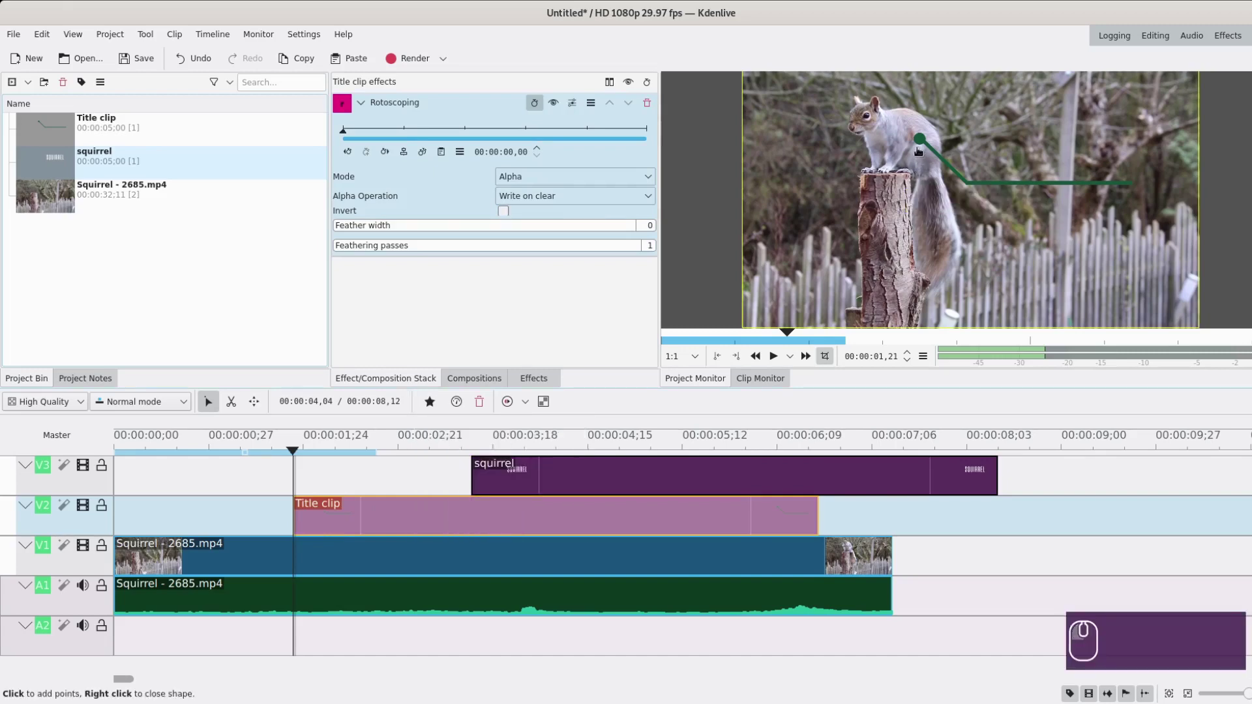
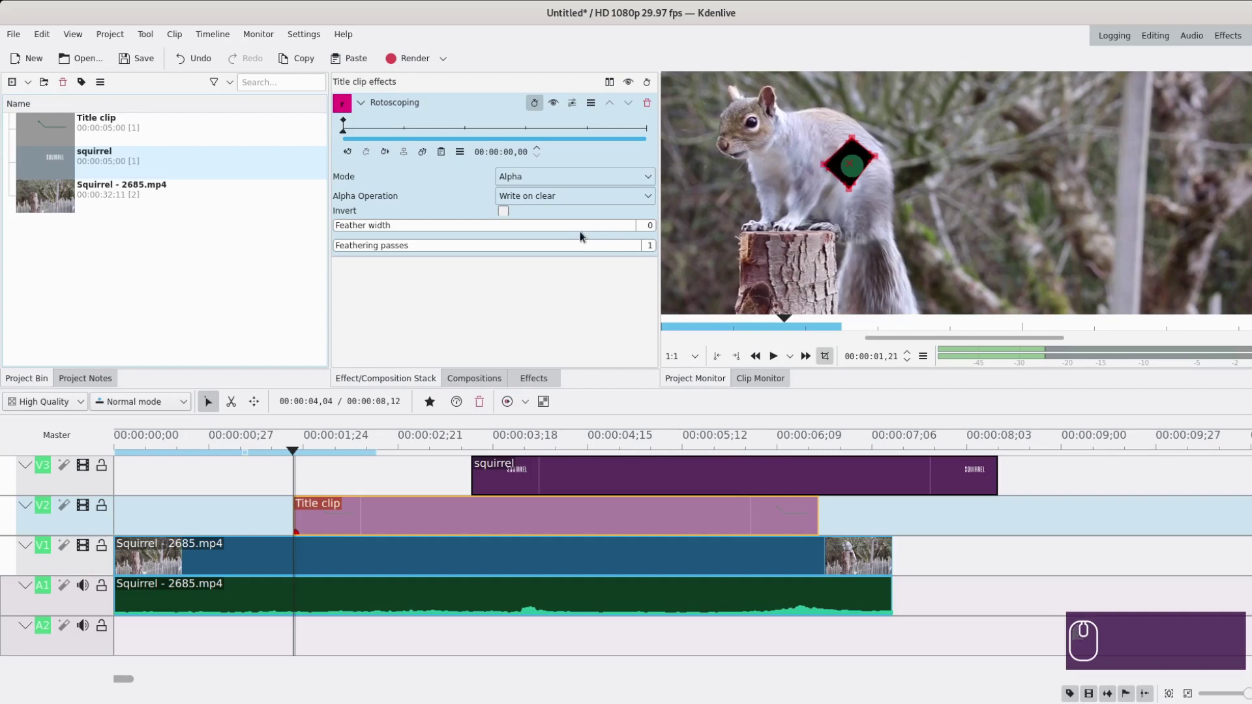
pyautogui.click(534, 201)
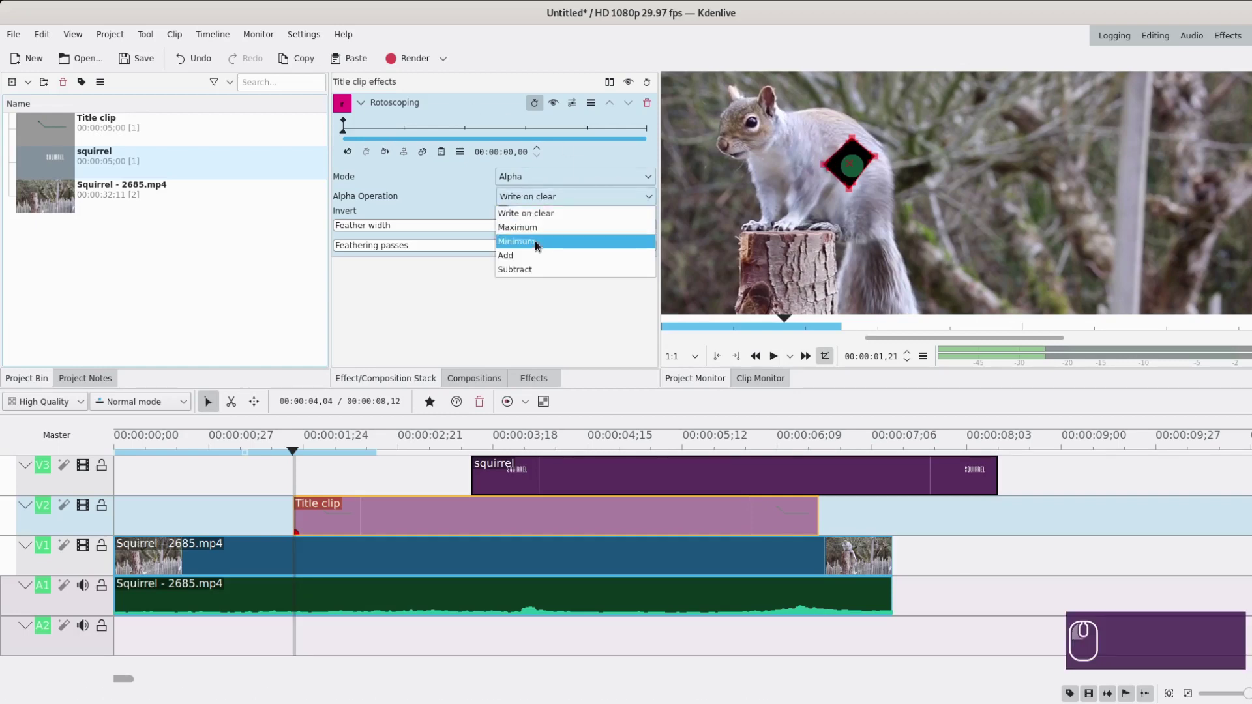
pyautogui.click(539, 245)
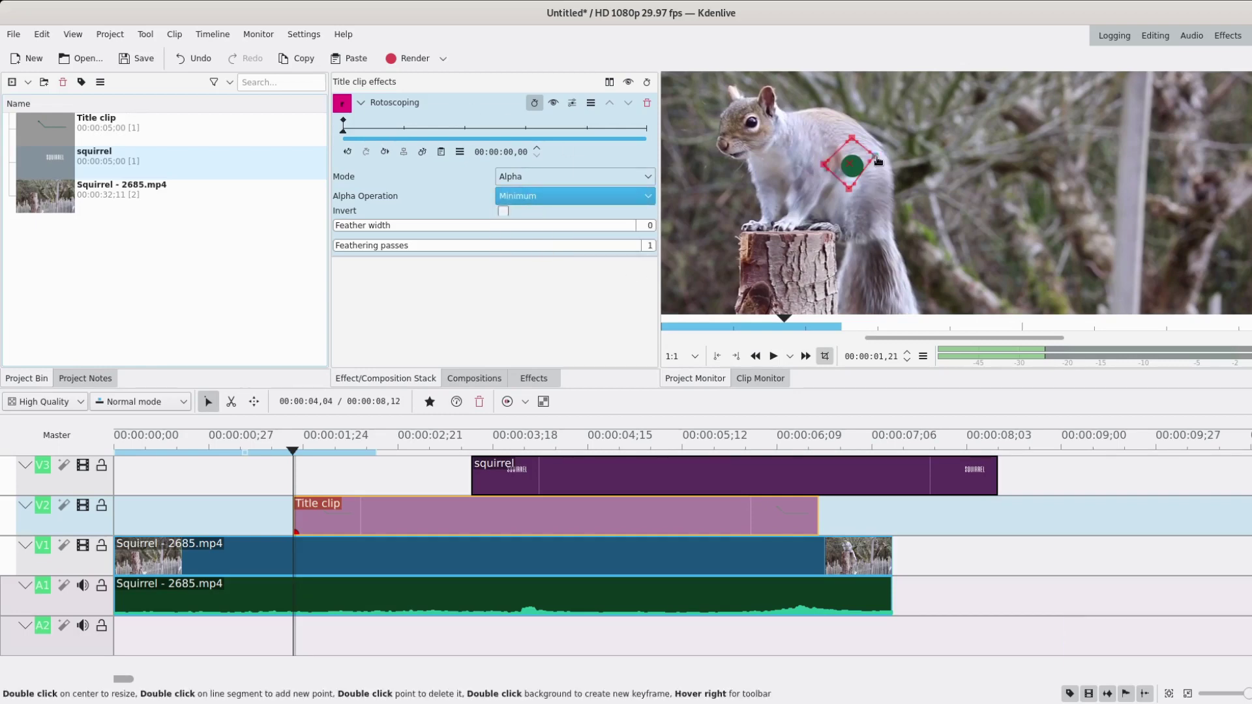
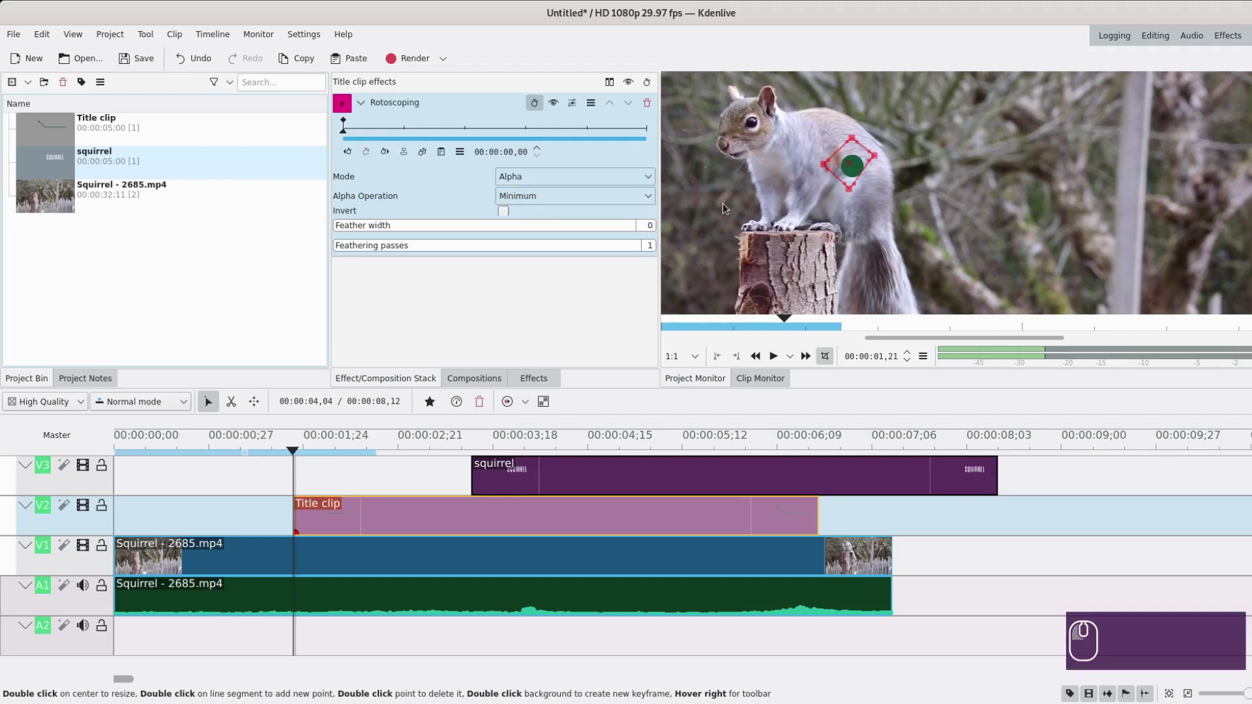
# Step: Add rotoscoping keyframes that widen the mask along the line over time, with feather width 5
pyautogui.click(367, 132)
pyautogui.click(374, 132)
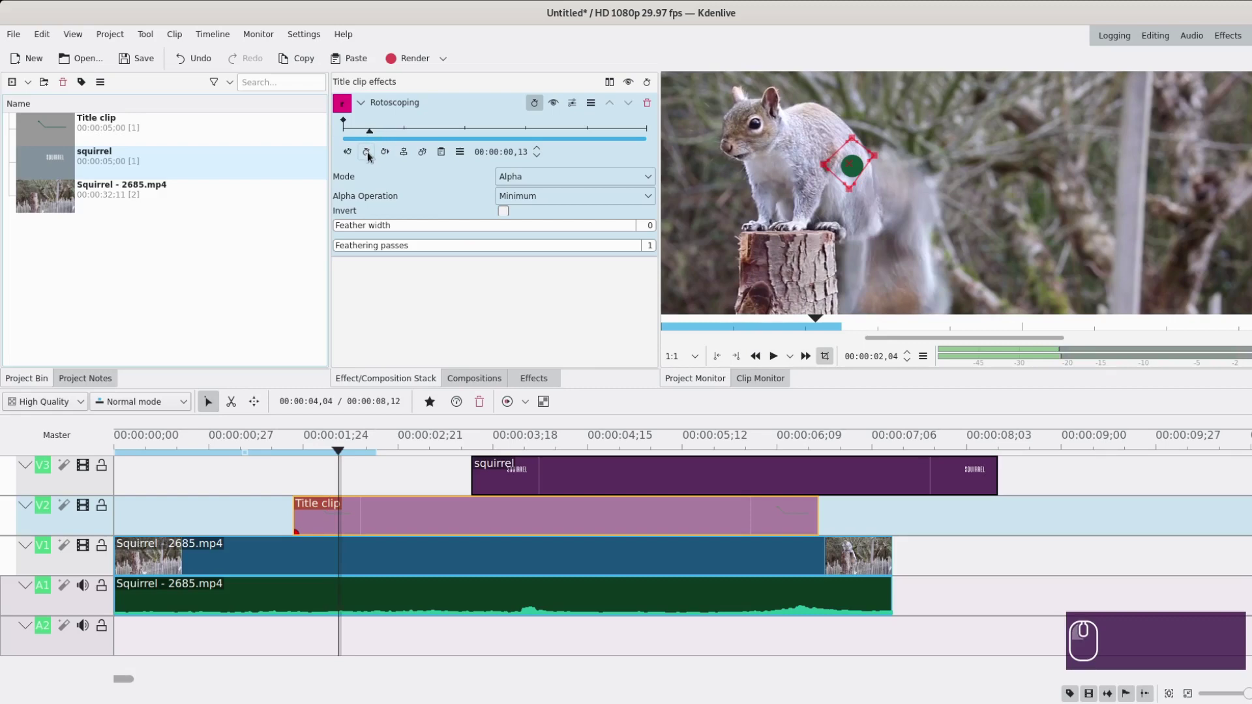
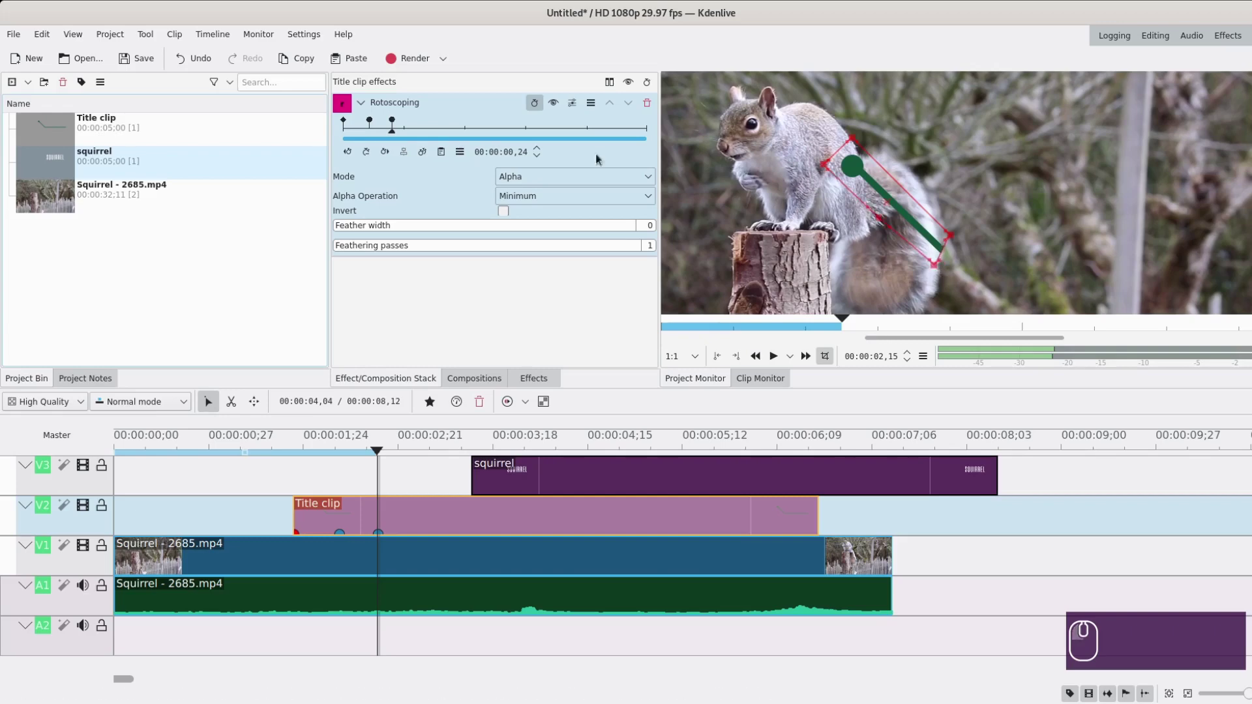
pyautogui.click(418, 131)
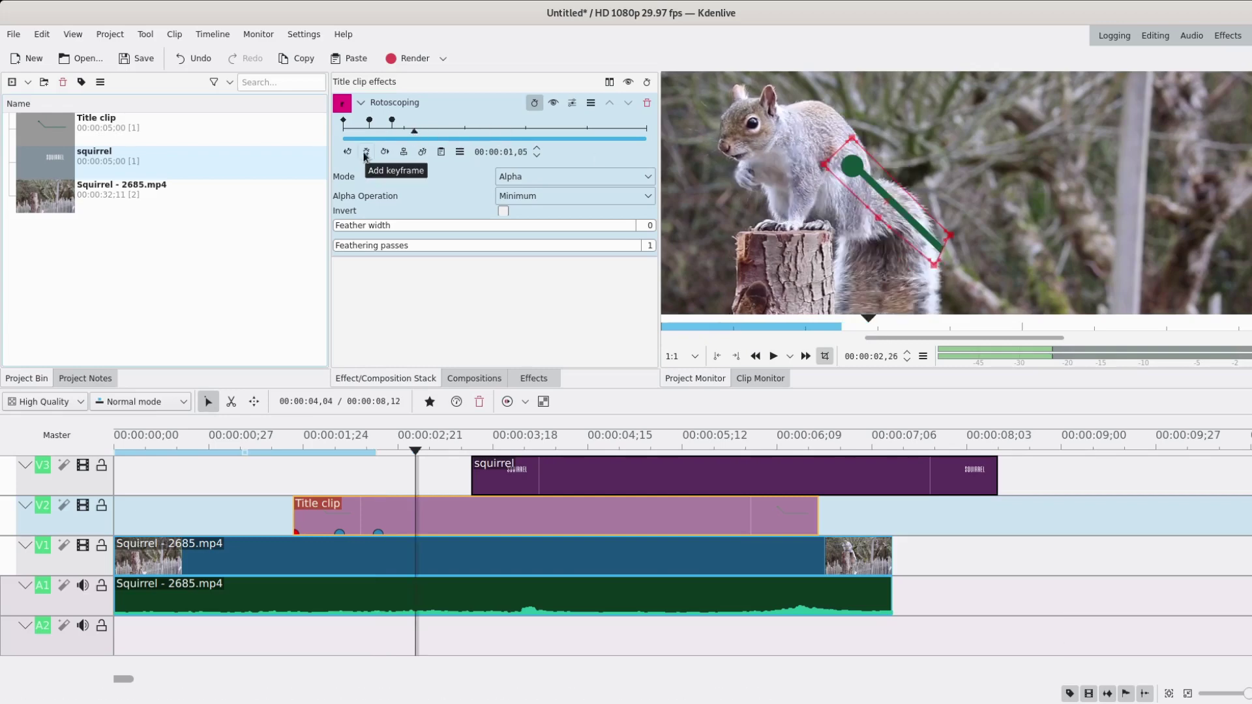
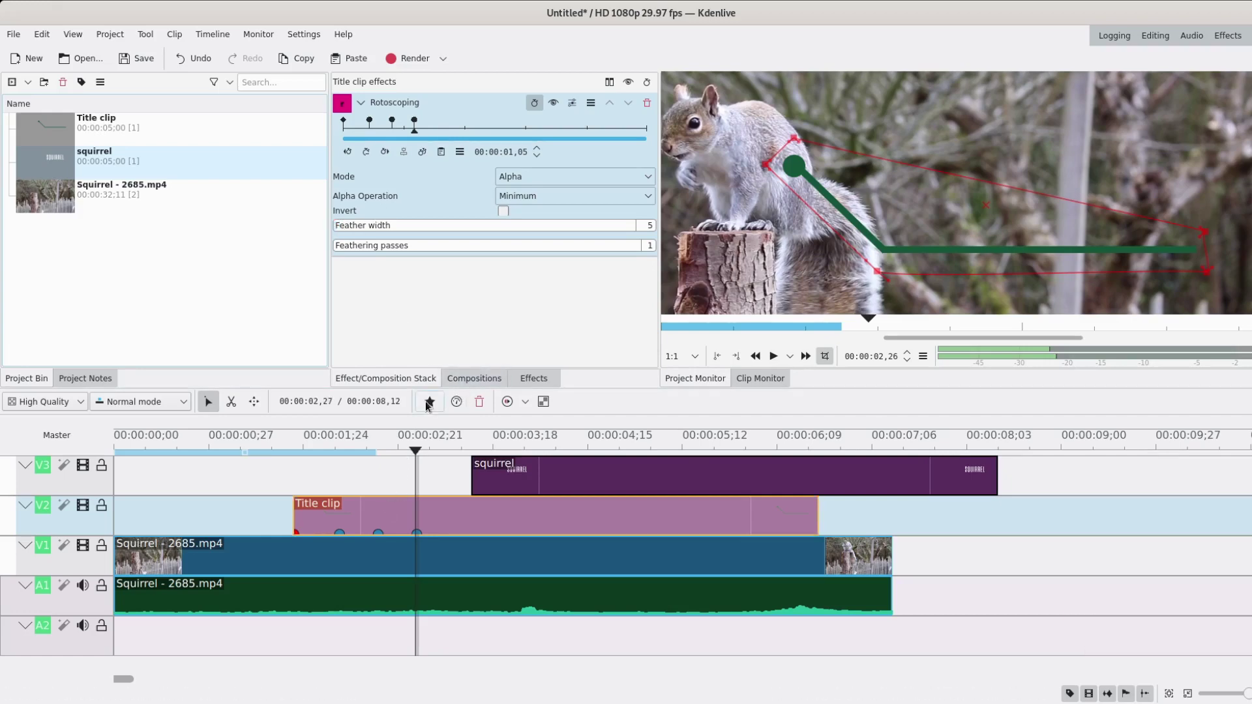
pyautogui.click(429, 405)
pyautogui.click(316, 492)
pyautogui.click(304, 486)
pyautogui.click(304, 484)
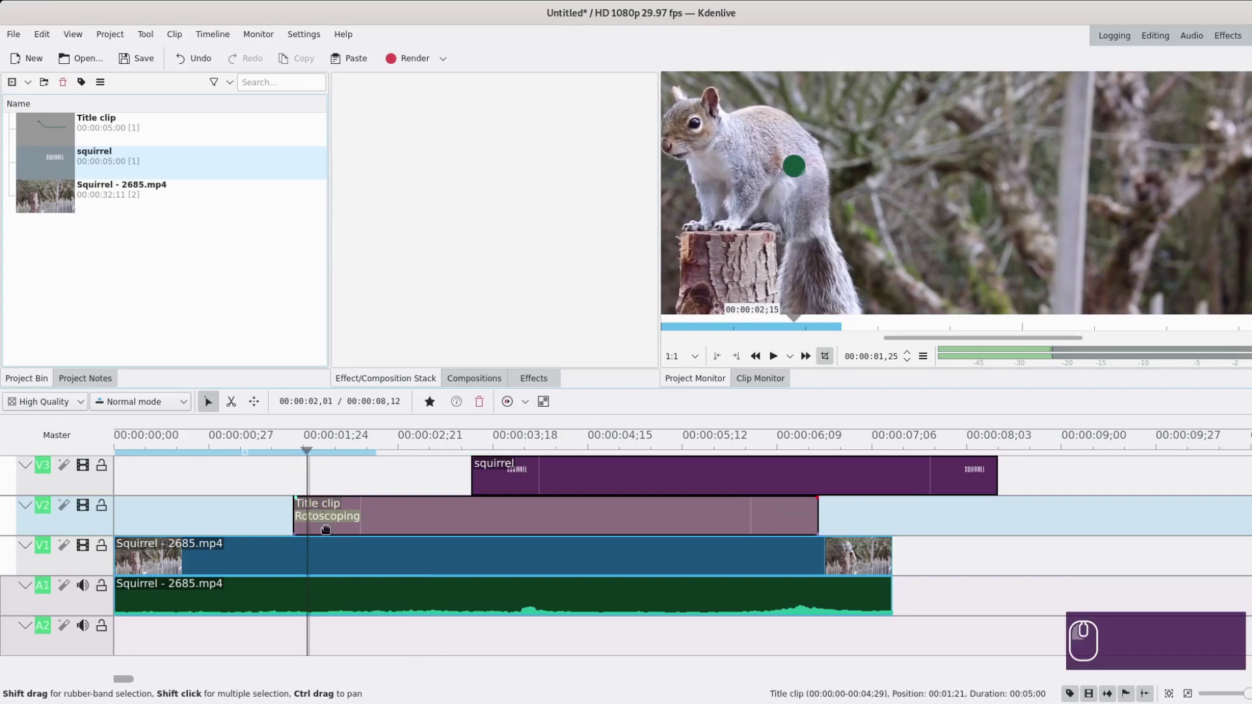
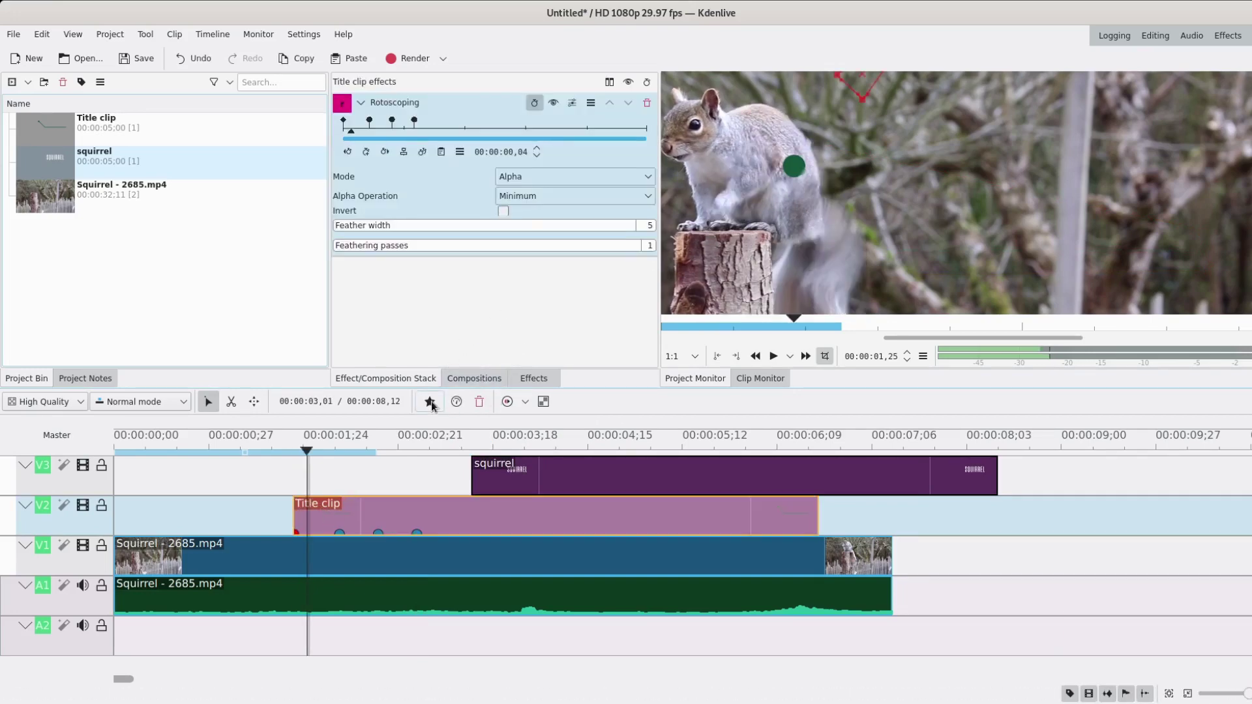
# Step: Add a Transform effect to the callout clip and set the mask feather width to 3
pyautogui.click(435, 404)
pyautogui.moveTo(450, 467); pyautogui.dragTo(341, 518)
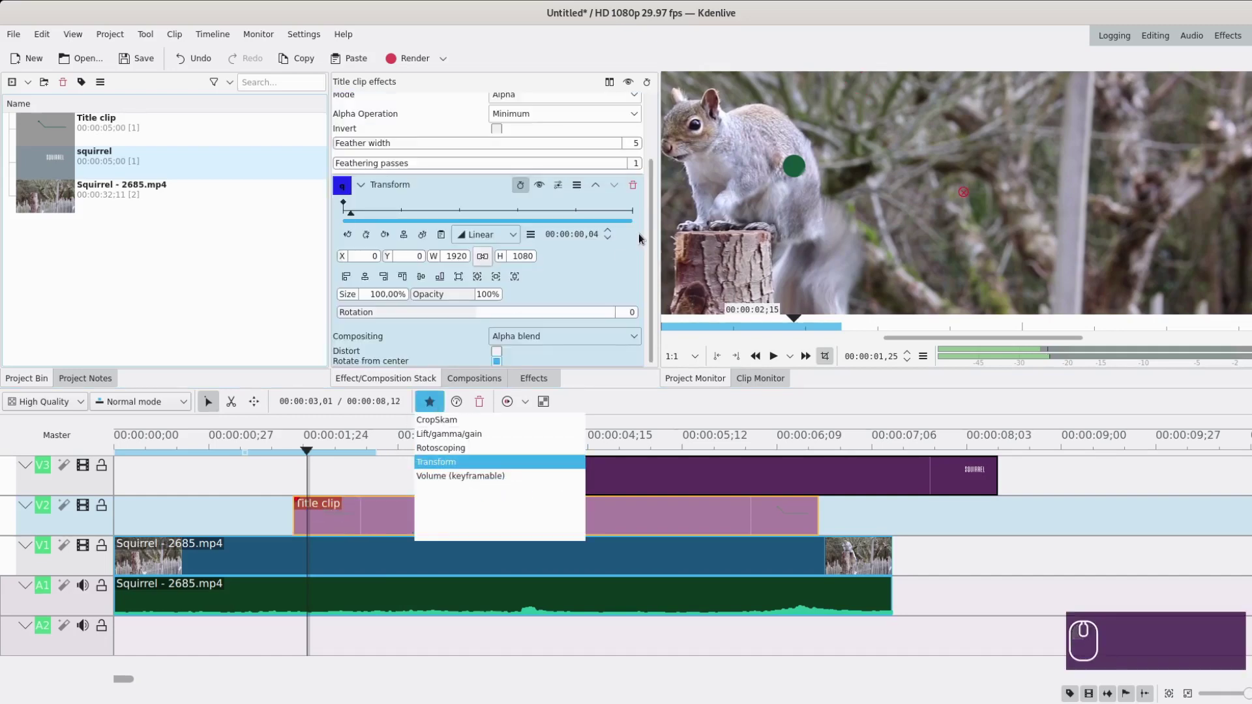
pyautogui.moveTo(658, 225); pyautogui.dragTo(657, 144)
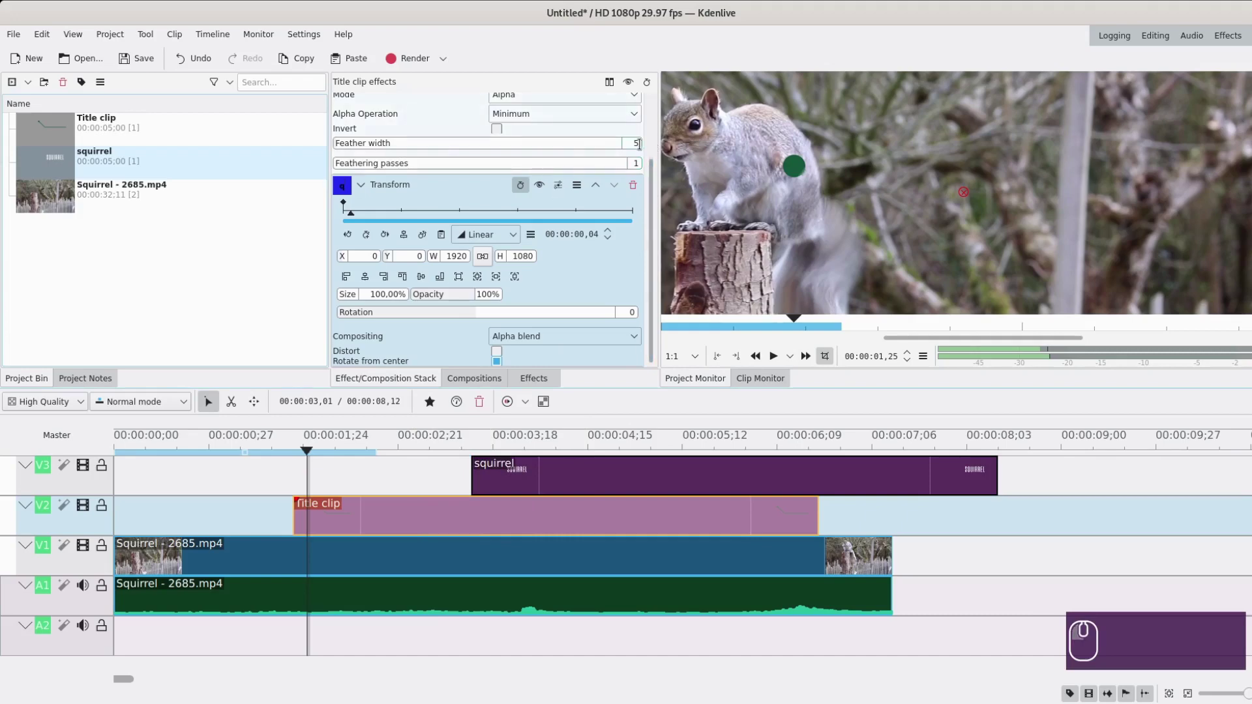
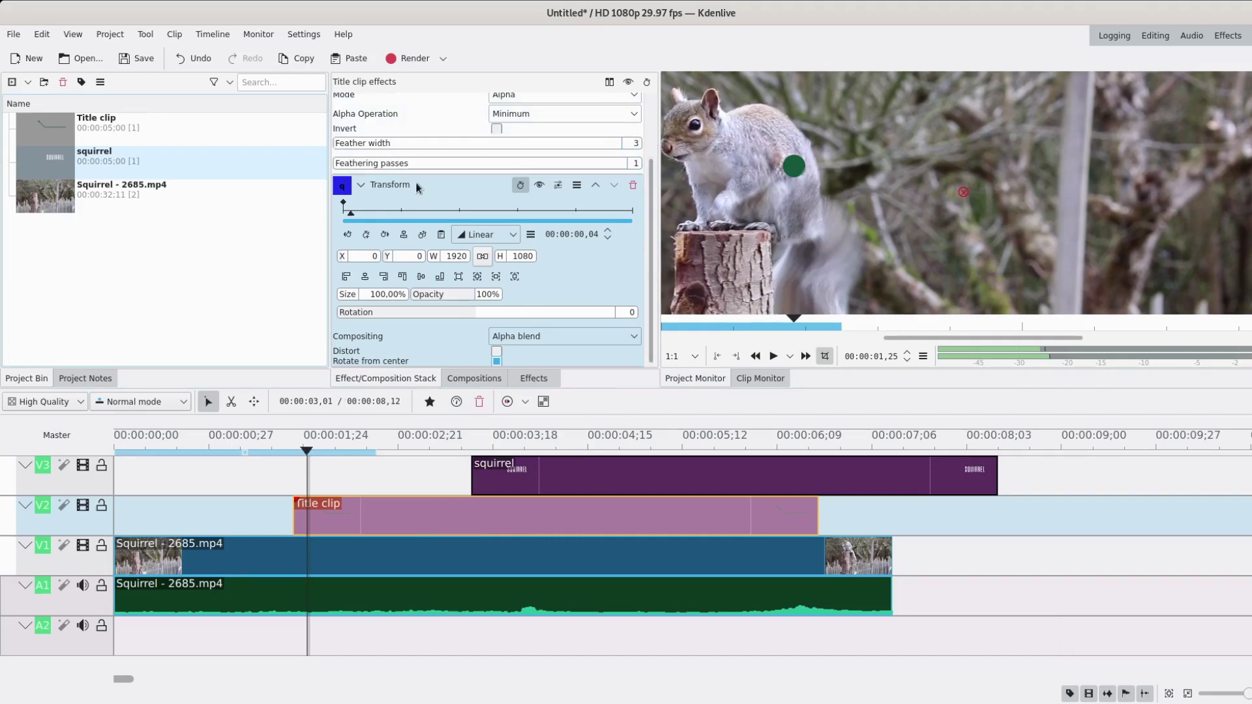
# Step: Add a Transform keyframe at 00:00:00,13 and return to the first keyframe
pyautogui.moveTo(656, 194); pyautogui.dragTo(602, 122)
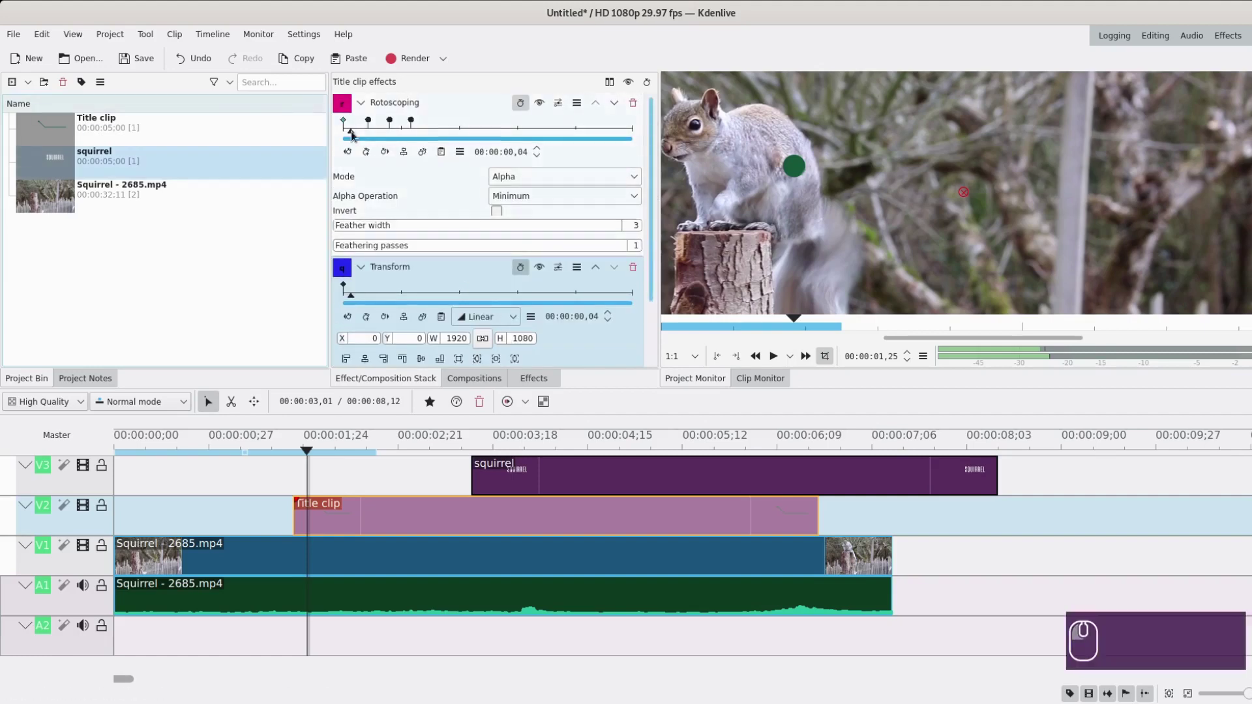
pyautogui.click(389, 153)
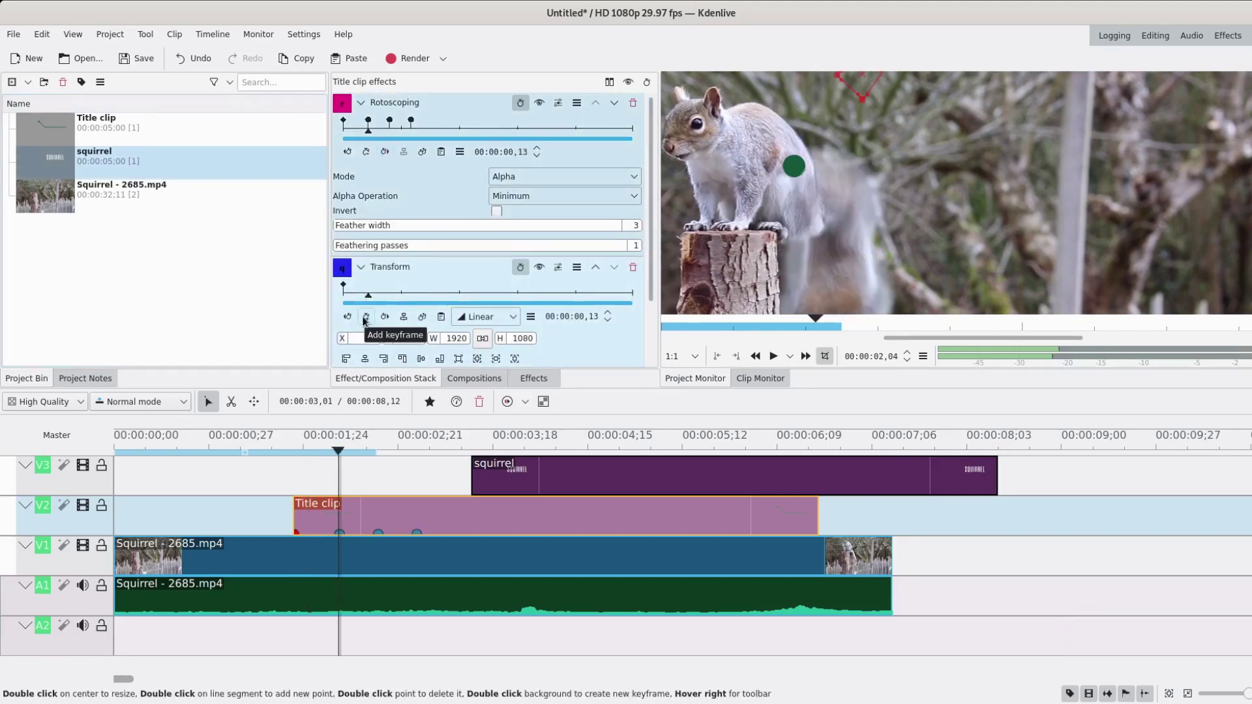
pyautogui.click(367, 321)
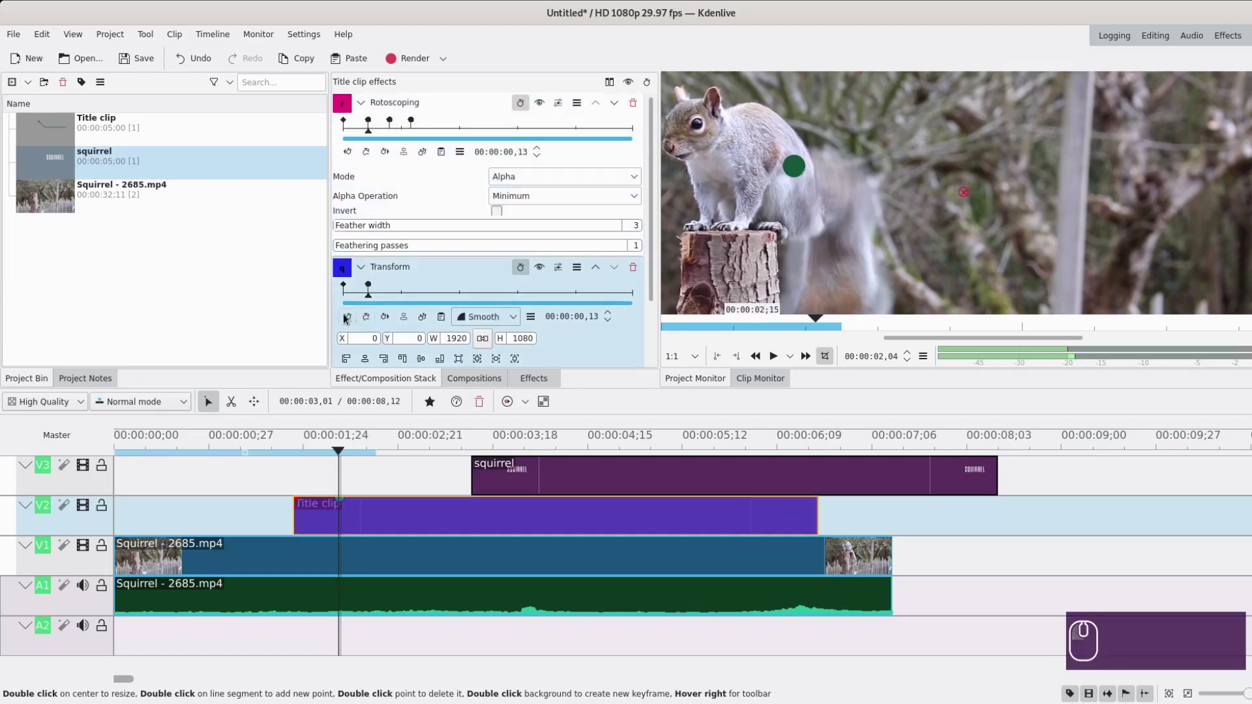
pyautogui.click(352, 319)
pyautogui.moveTo(650, 233); pyautogui.dragTo(635, 325)
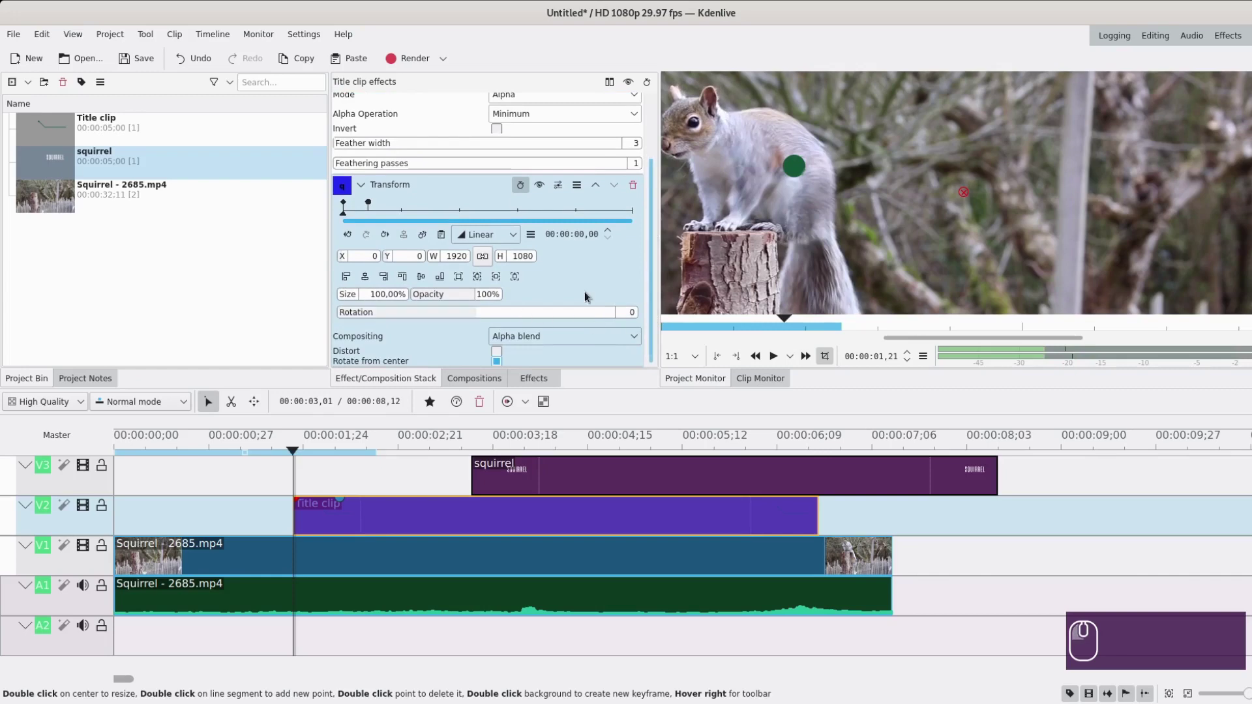
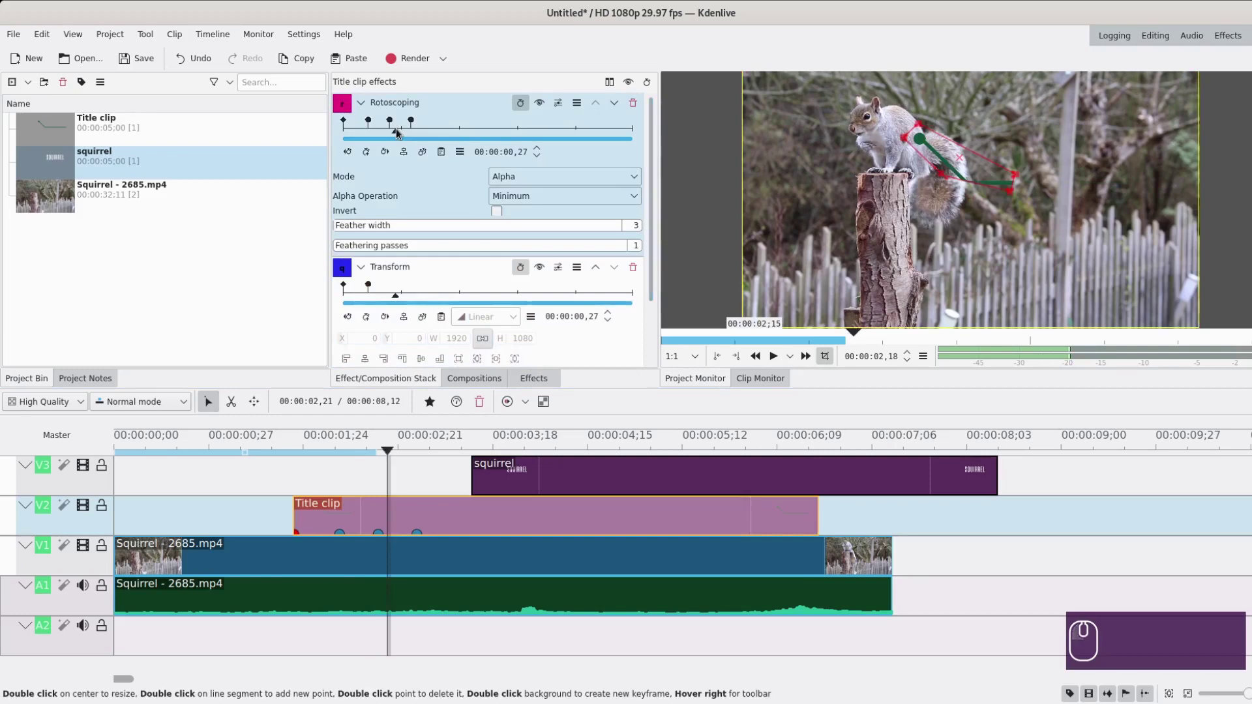
# Step: At the 24-frame rotoscoping keyframe, stretch the mask to reveal the line's horizontal run
pyautogui.click(352, 155)
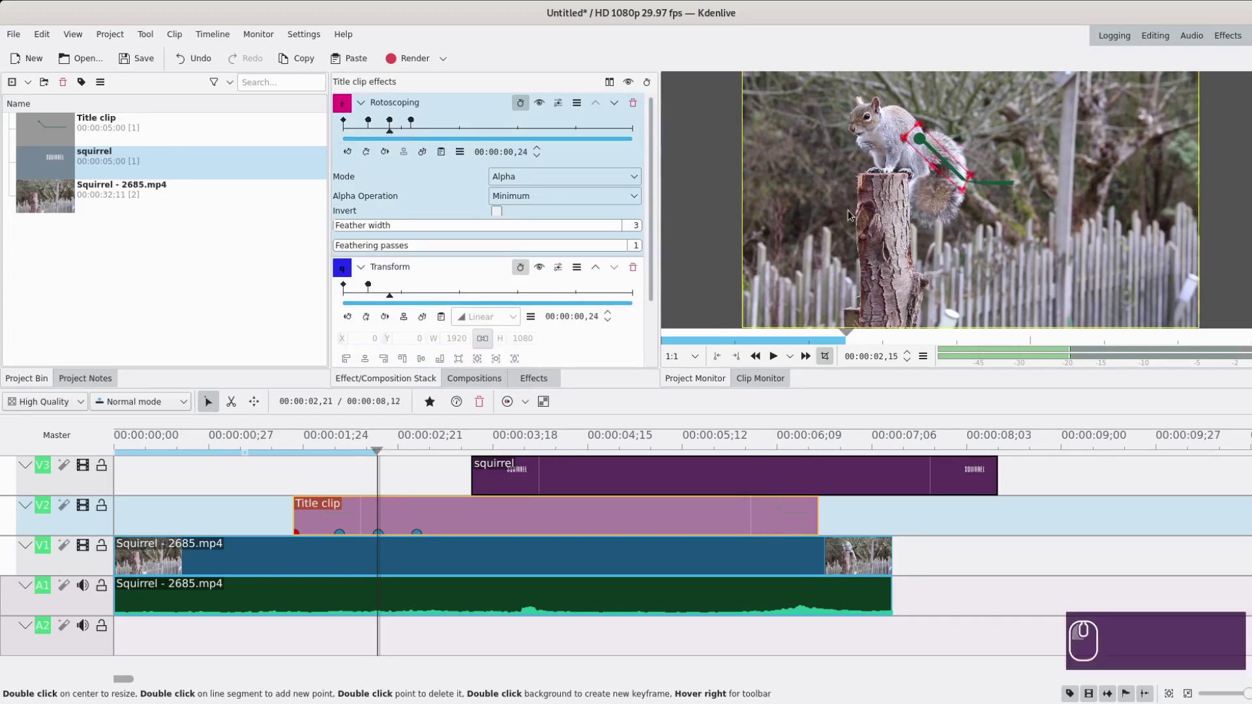
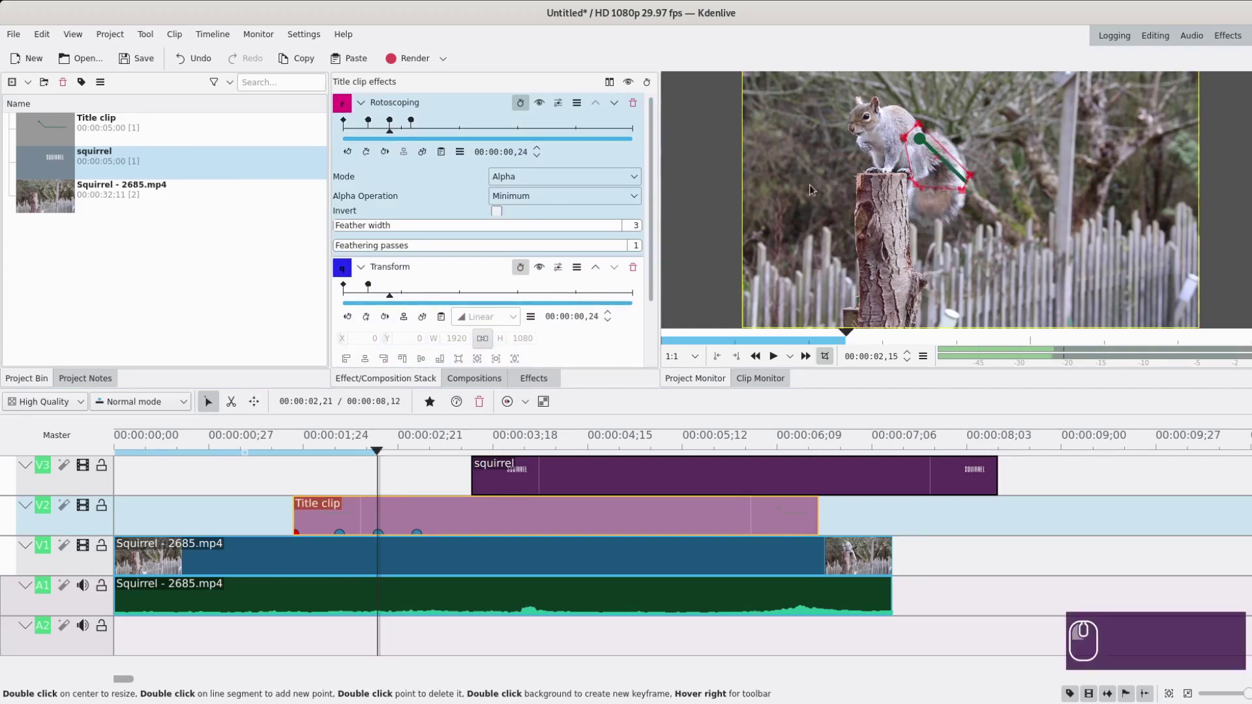
pyautogui.moveTo(399, 133); pyautogui.dragTo(419, 131)
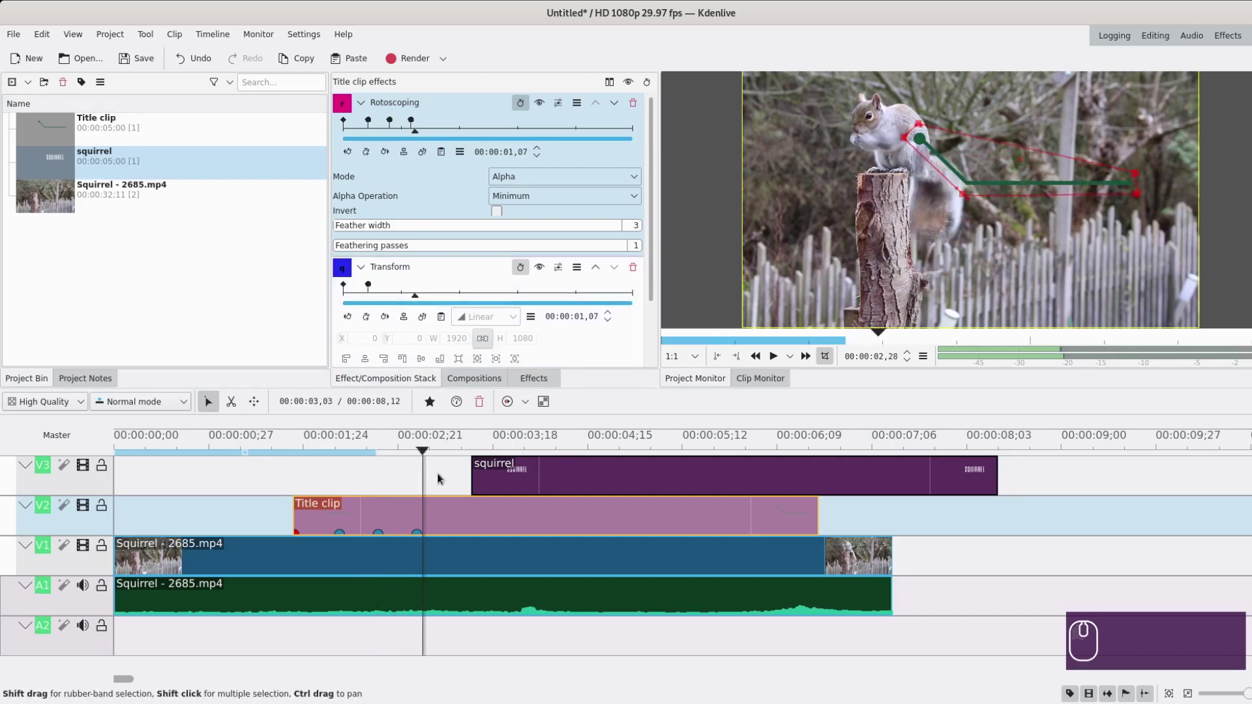
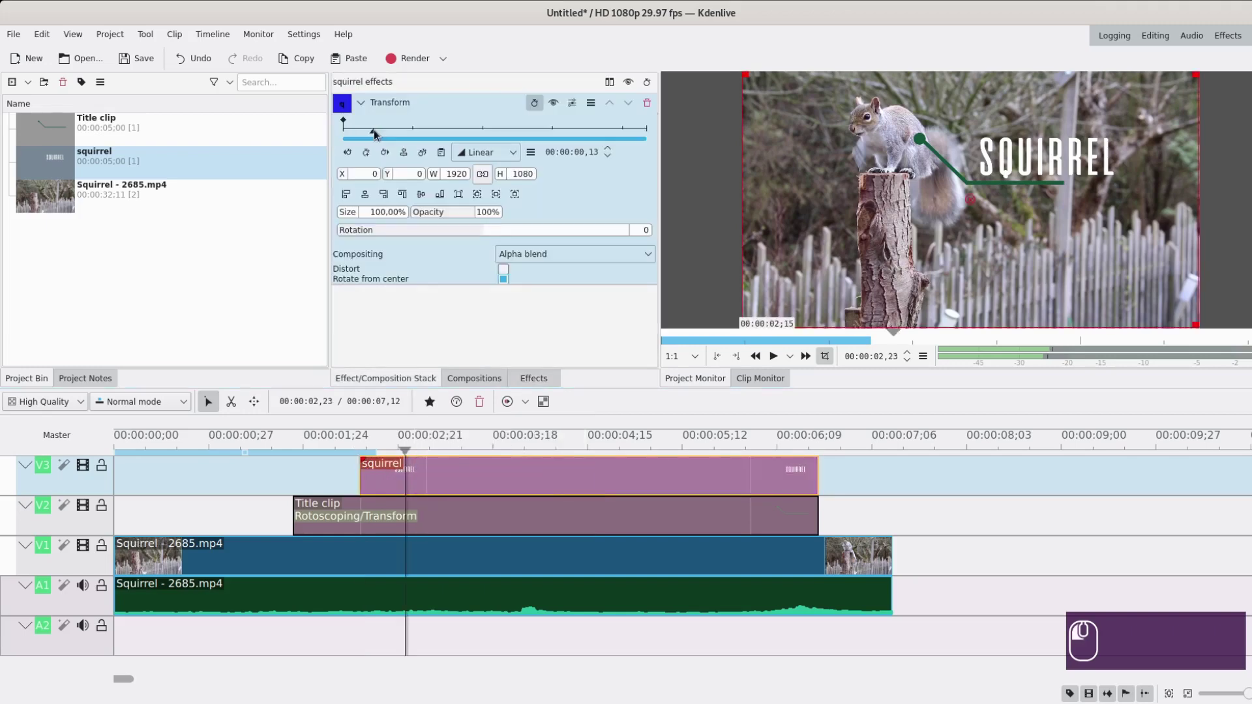
# Step: Add a Transform keyframe at 13 frames on the SQUIRREL title and return to its start
pyautogui.click(369, 155)
pyautogui.click(352, 155)
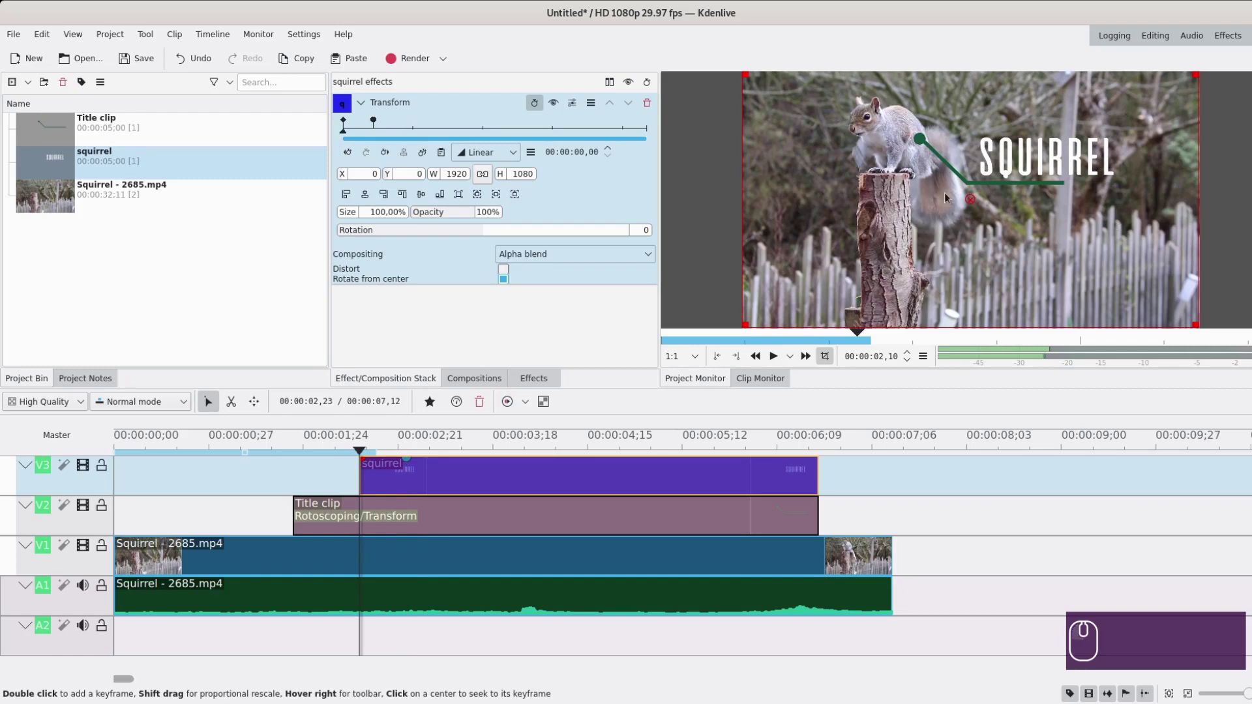
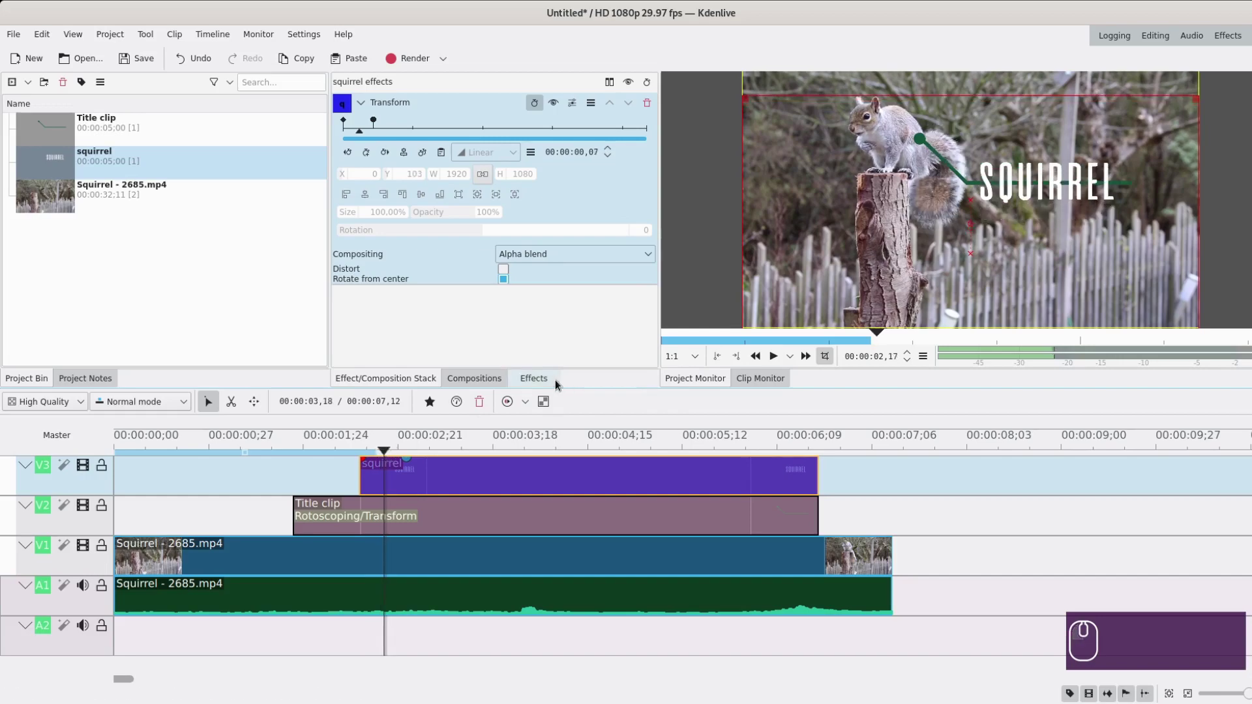
# Step: Apply the Rotoscoping effect to the SQUIRREL title clip and show its effect settings
pyautogui.click(447, 79)
pyautogui.moveTo(410, 135); pyautogui.dragTo(443, 486)
pyautogui.click(450, 480)
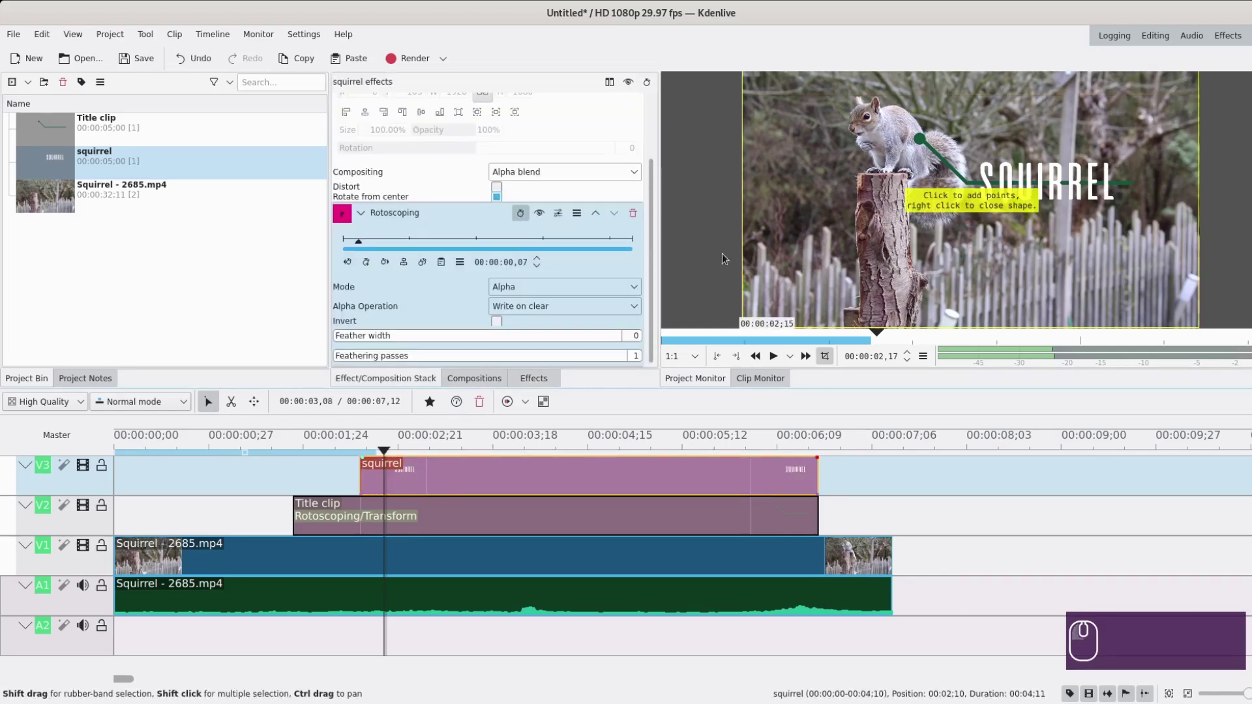
# Step: Draw the mask rectangle below the line at the title's first frame and scrub the title rising behind it
pyautogui.click(348, 264)
pyautogui.moveTo(354, 241); pyautogui.dragTo(345, 244)
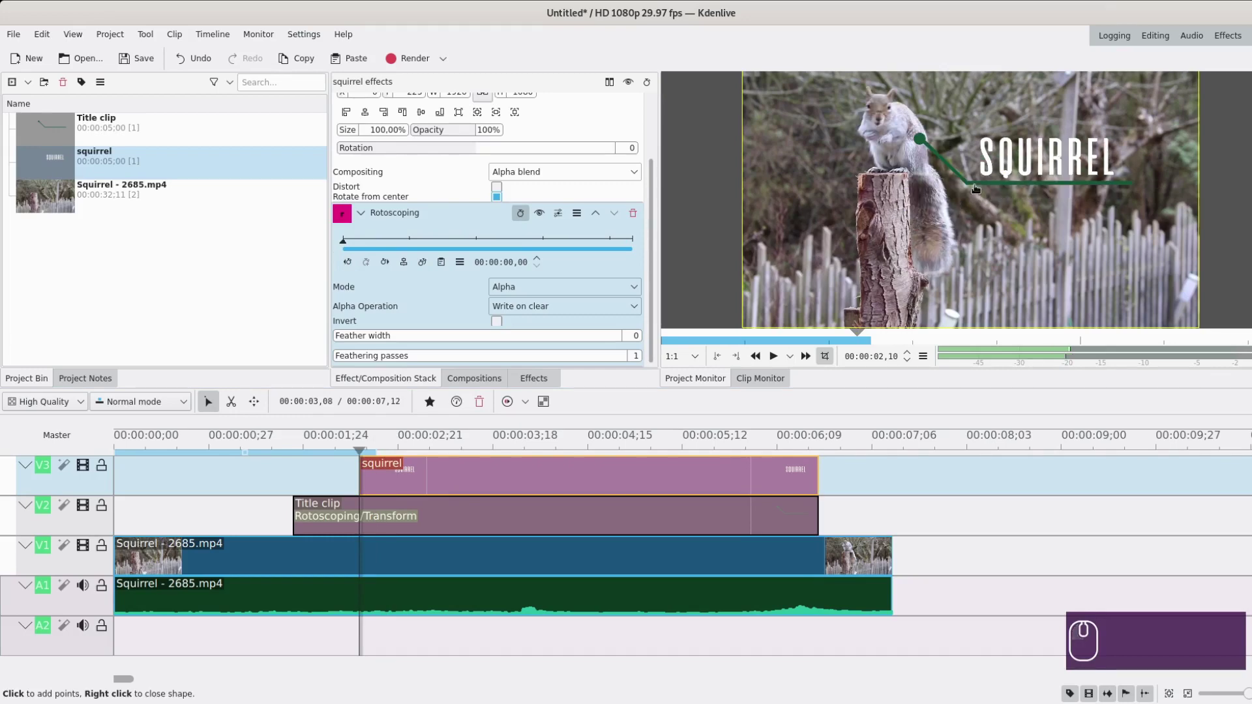
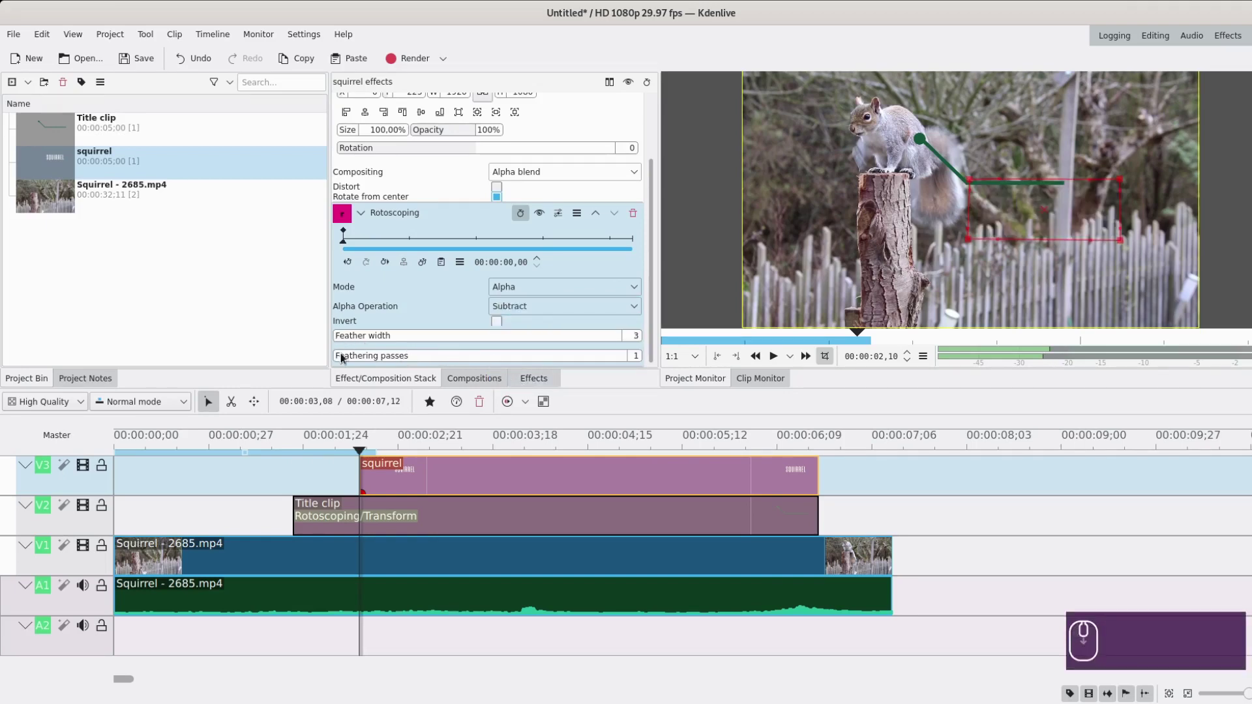
pyautogui.moveTo(372, 450); pyautogui.dragTo(610, 424)
pyautogui.click(617, 430)
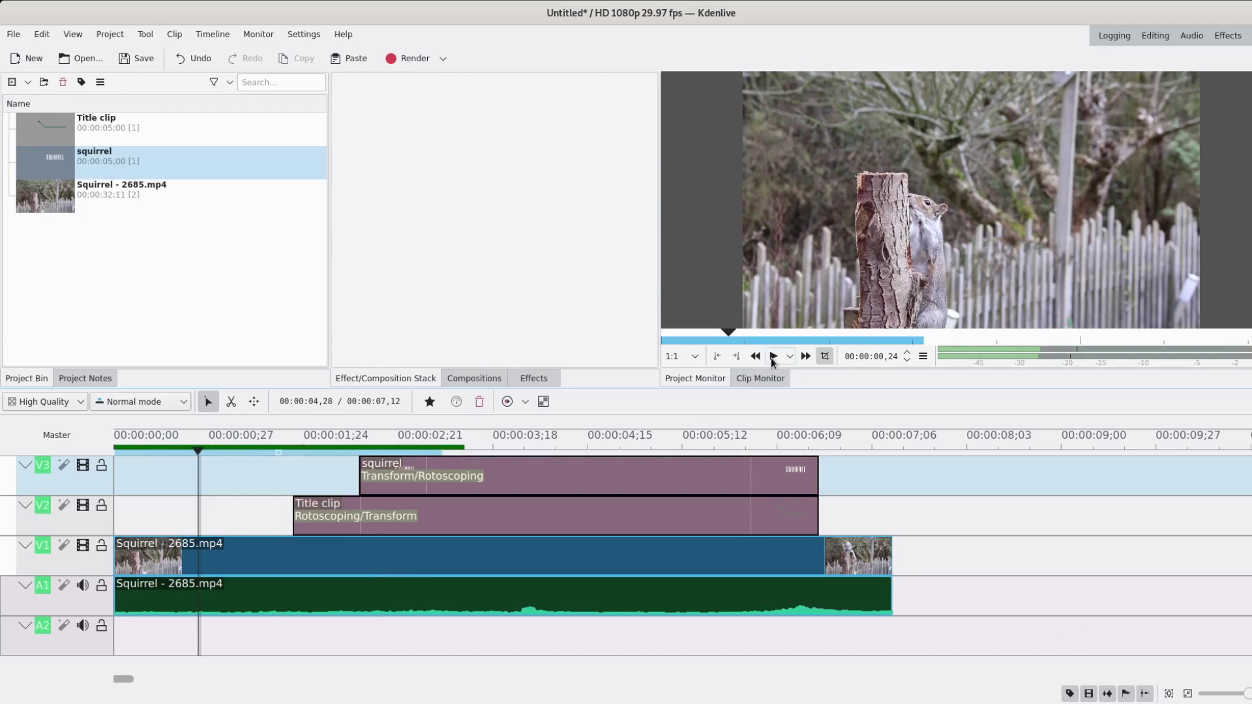
pyautogui.click(774, 361)
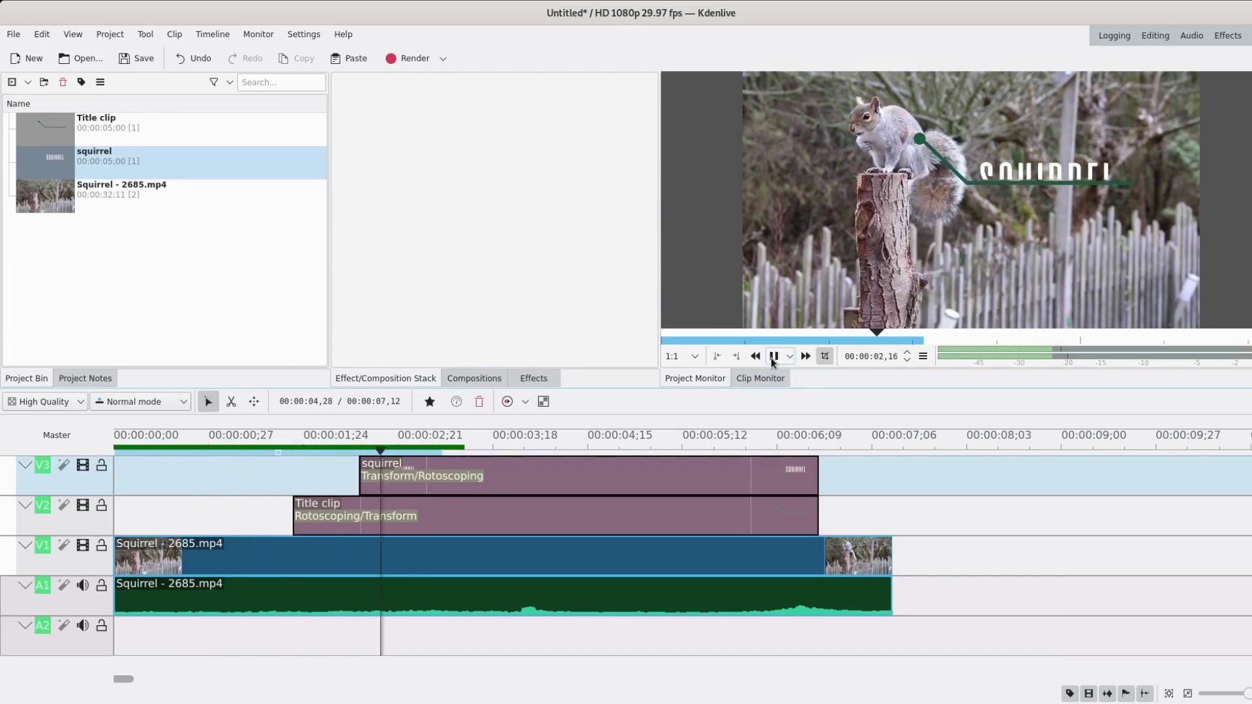
pyautogui.click(774, 361)
pyautogui.click(157, 479)
pyautogui.click(779, 359)
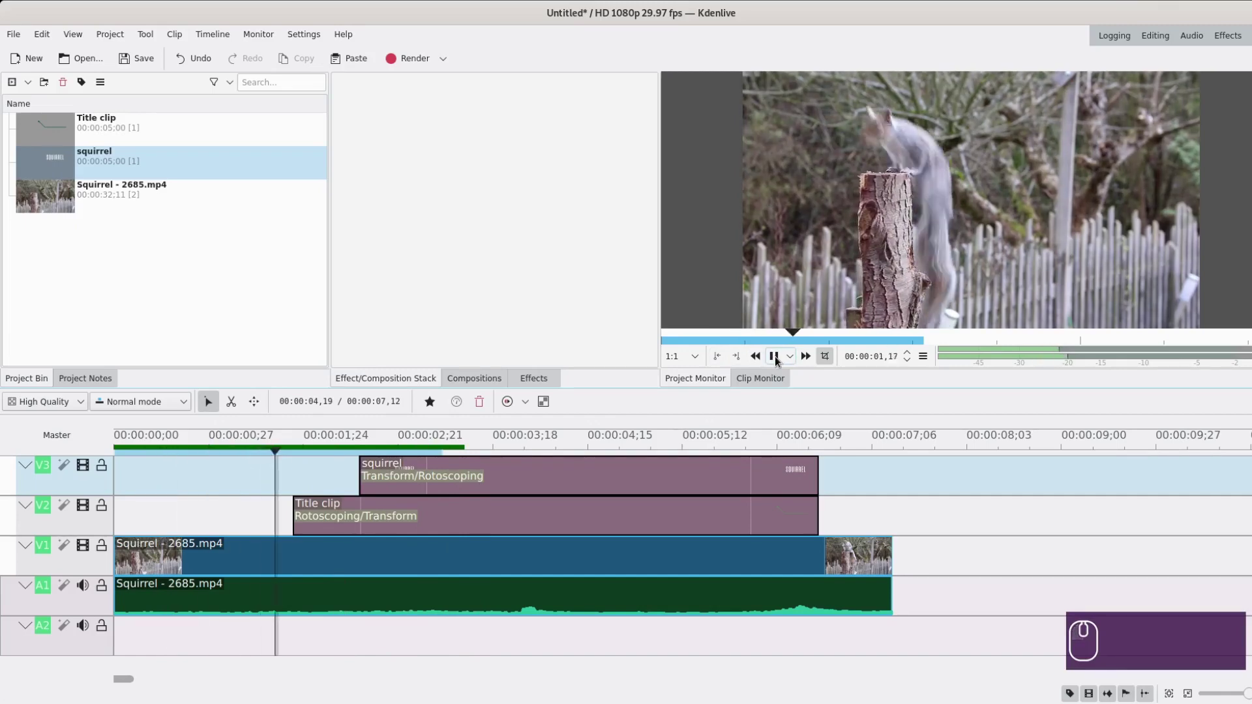
pyautogui.moveTo(778, 360); pyautogui.dragTo(364, 449)
pyautogui.moveTo(364, 454); pyautogui.dragTo(405, 454)
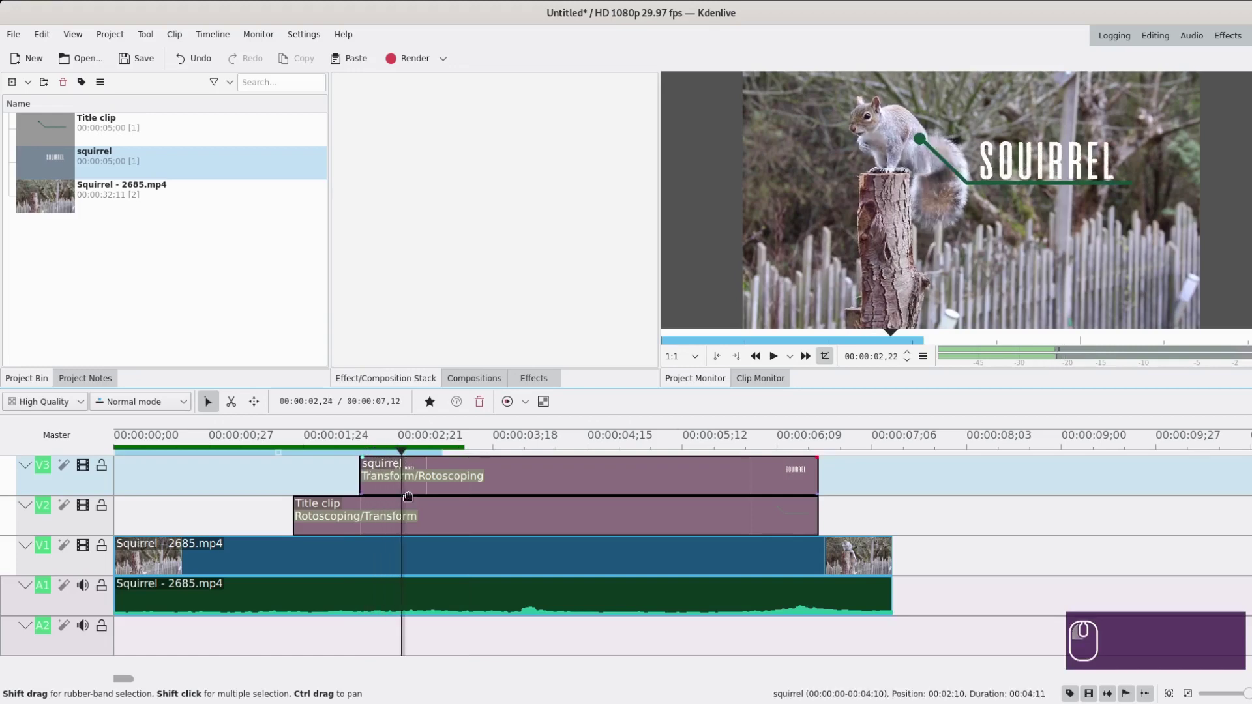
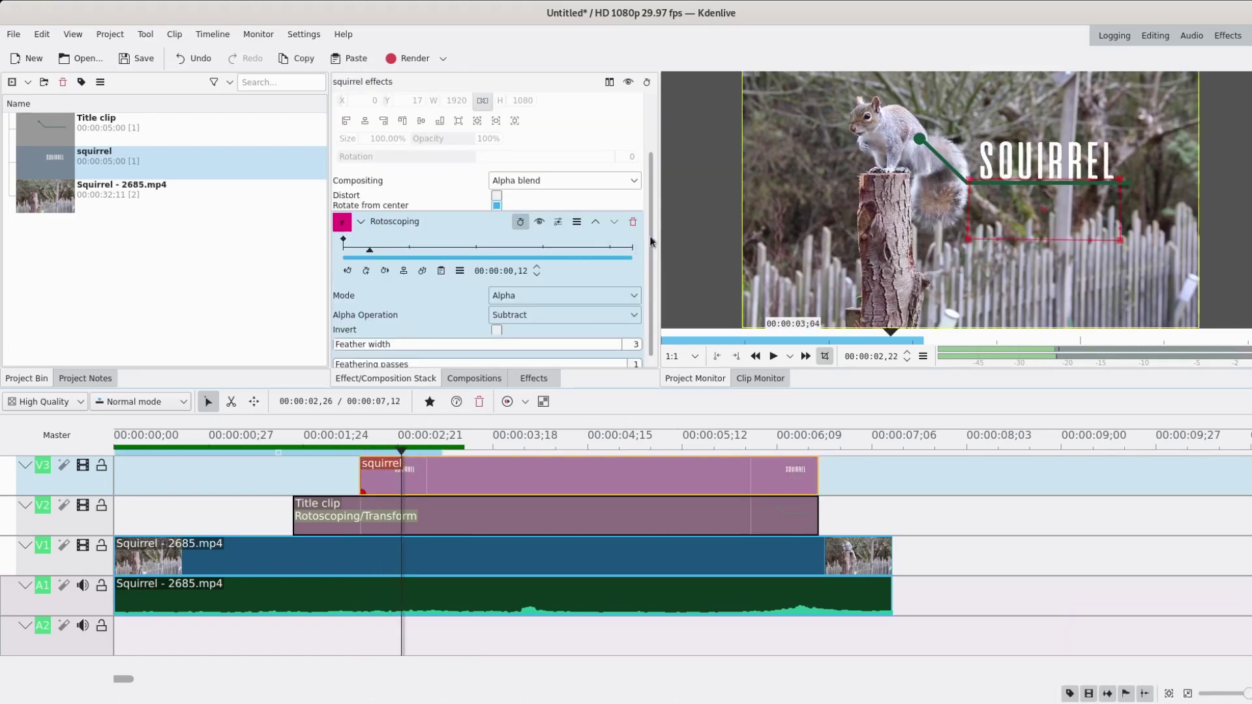
# Step: Collapse Rotoscoping and add a Transform keyframe at frame 7 of the title
pyautogui.click(362, 224)
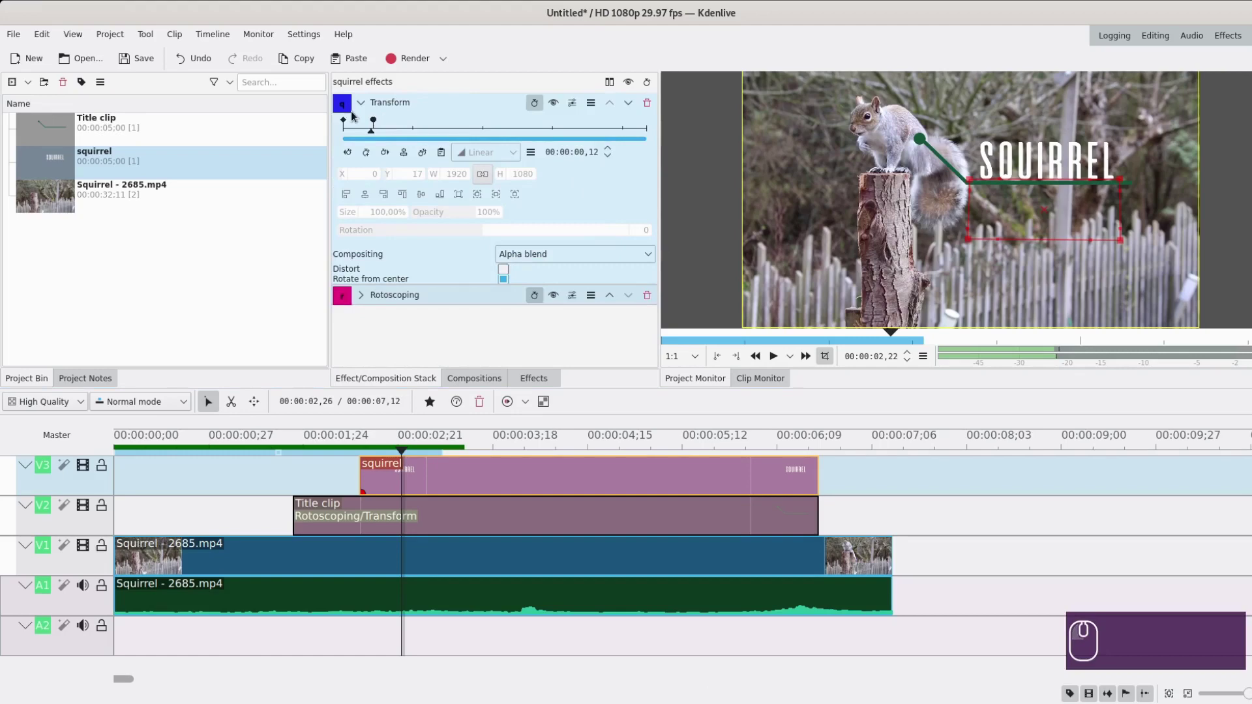
pyautogui.click(363, 133)
pyautogui.click(365, 133)
pyautogui.click(369, 156)
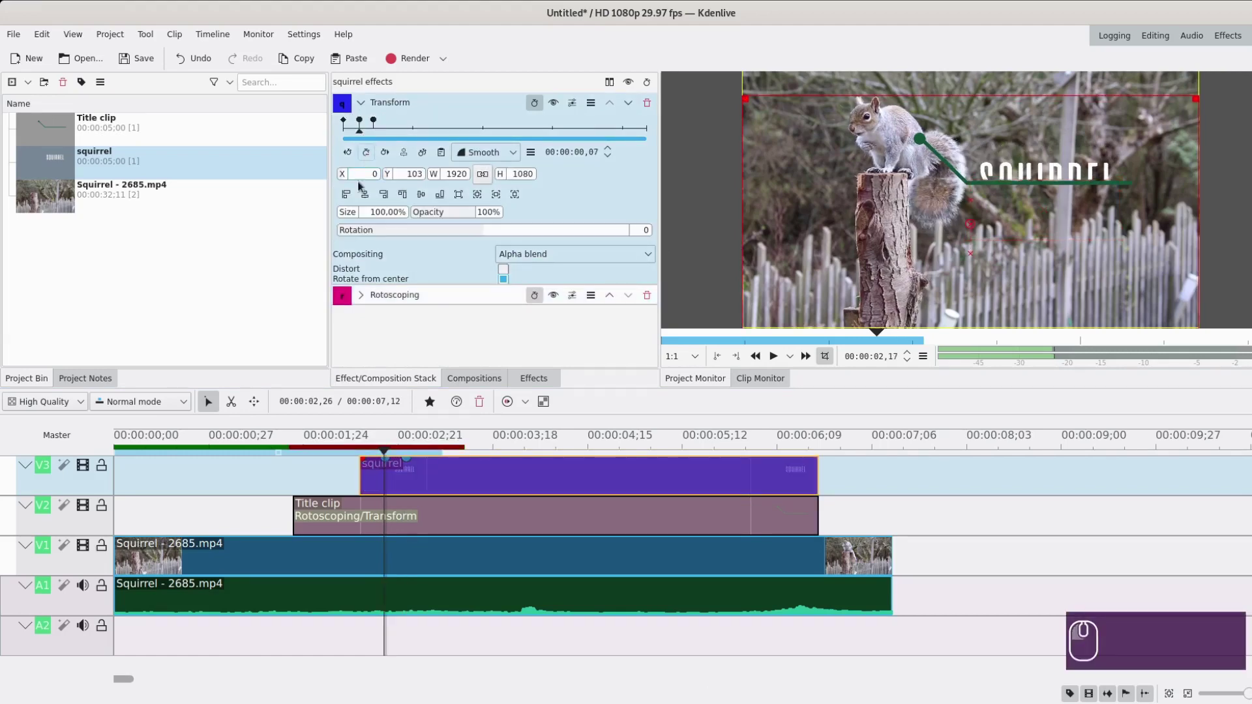
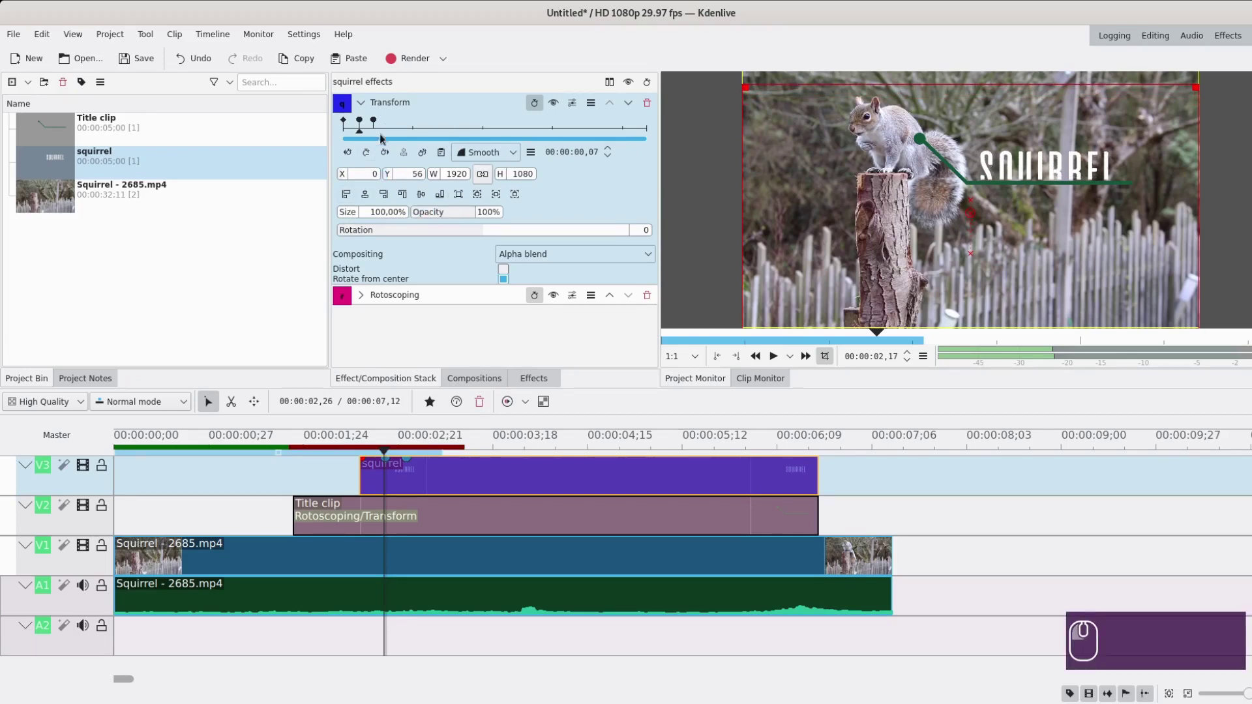
# Step: Add a Transform keyframe around frame 24 where the title settles, then preview-render that section
pyautogui.click(403, 129)
pyautogui.click(368, 159)
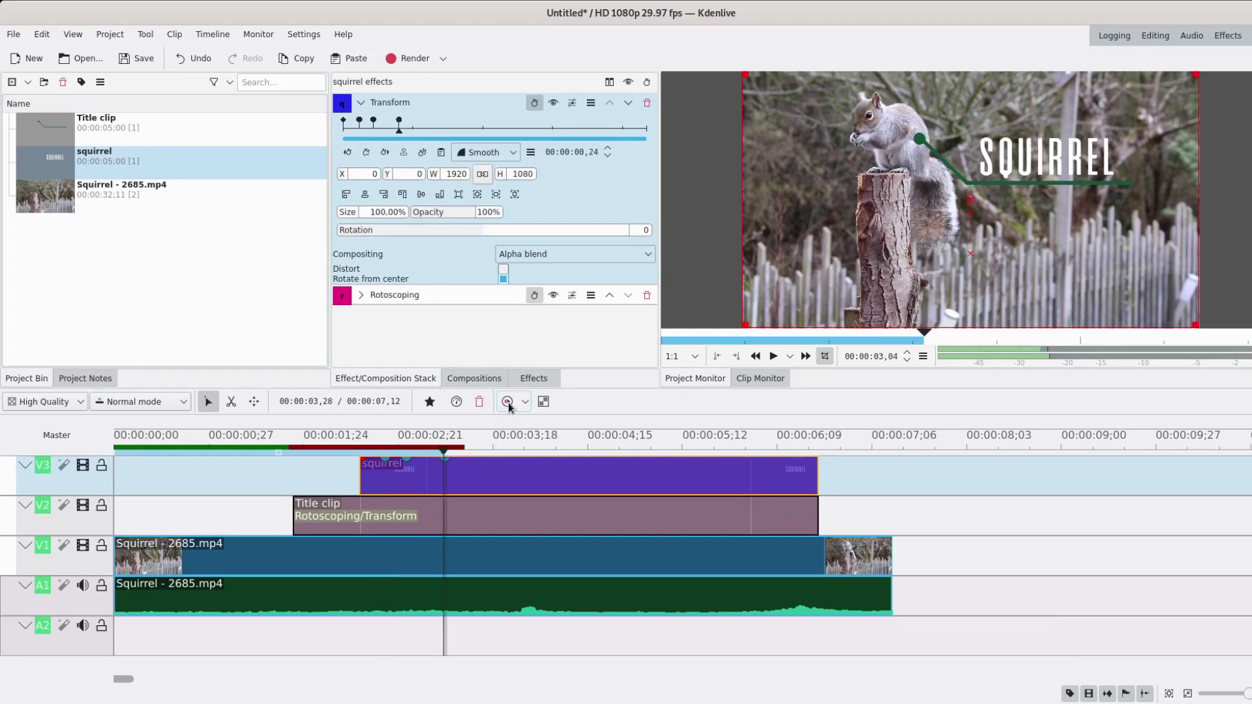
pyautogui.click(512, 405)
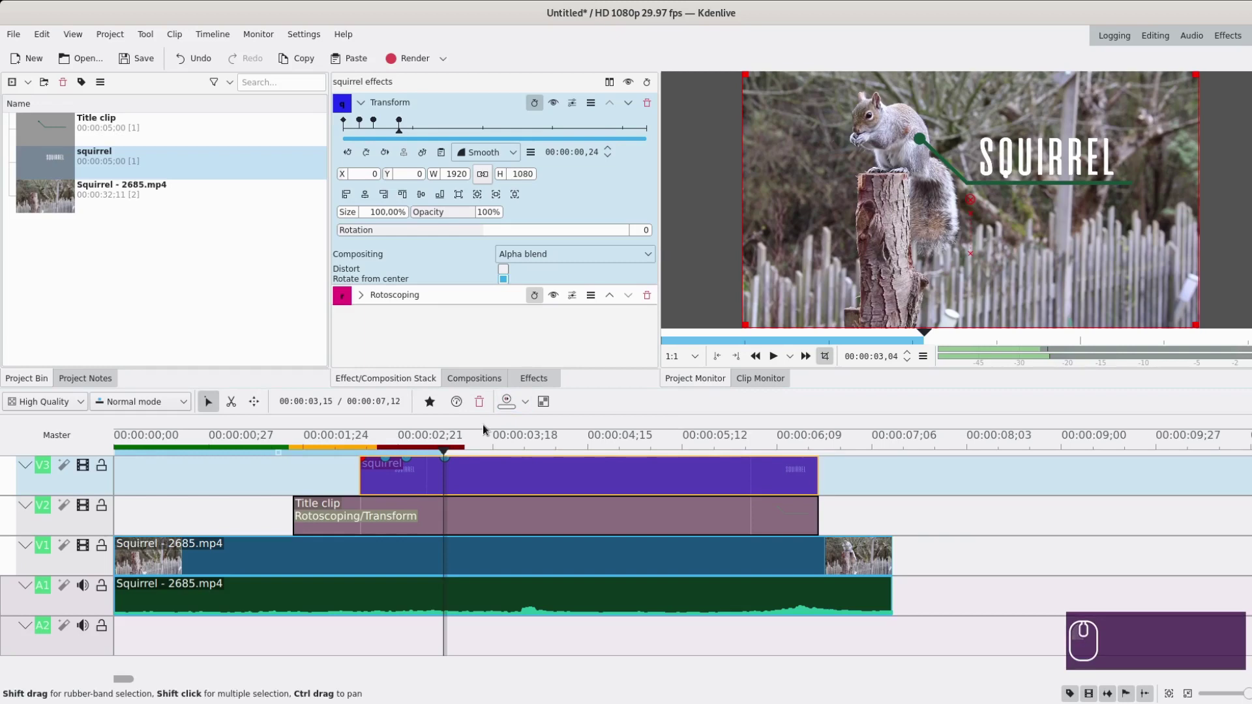
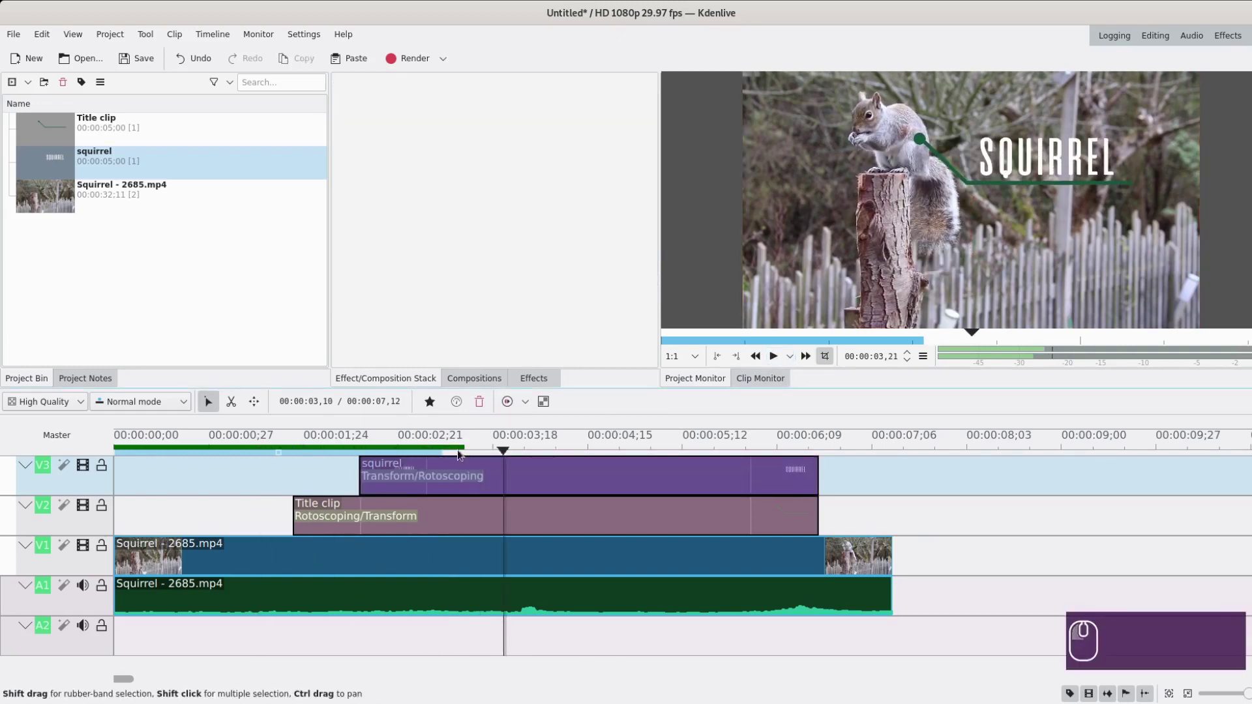
pyautogui.click(262, 471)
pyautogui.click(202, 485)
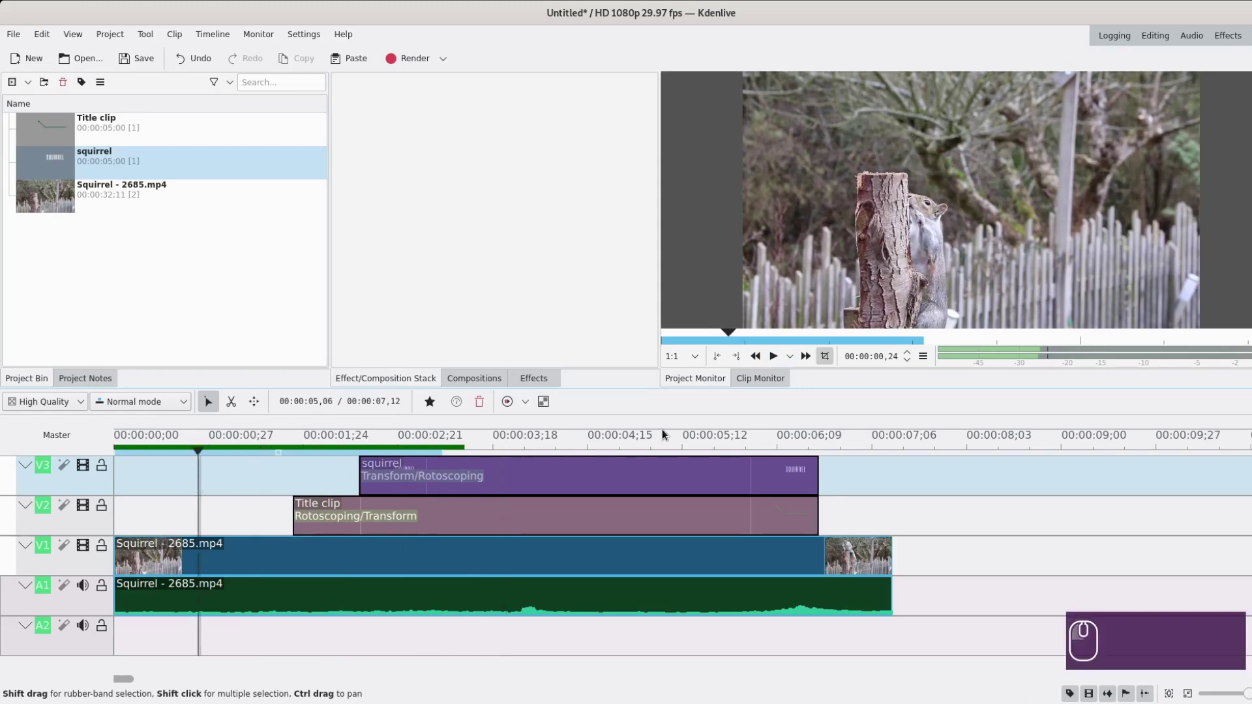